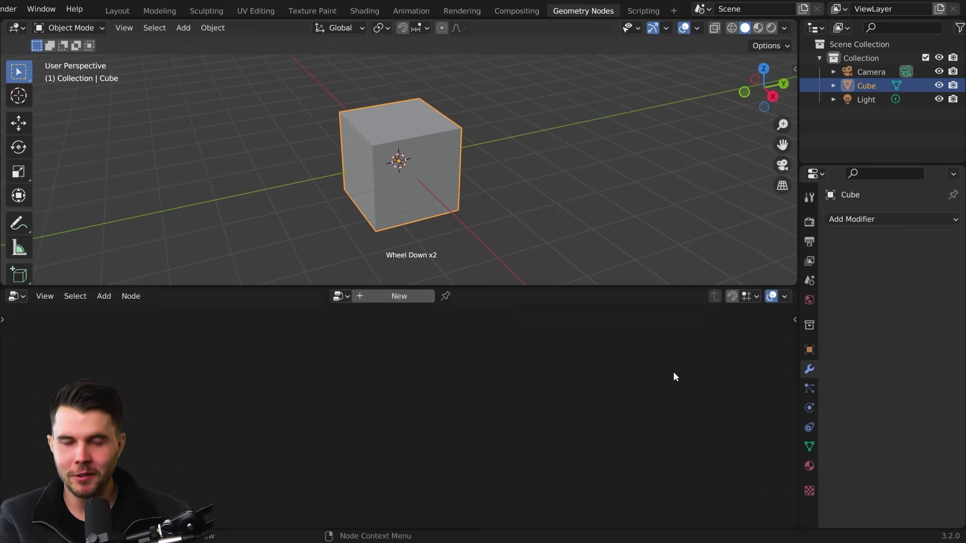
Create a new Geometry Nodes modifier and node group on the selected cube
left_click(419, 299)
scroll("down", 3)
middle_click(480, 396)
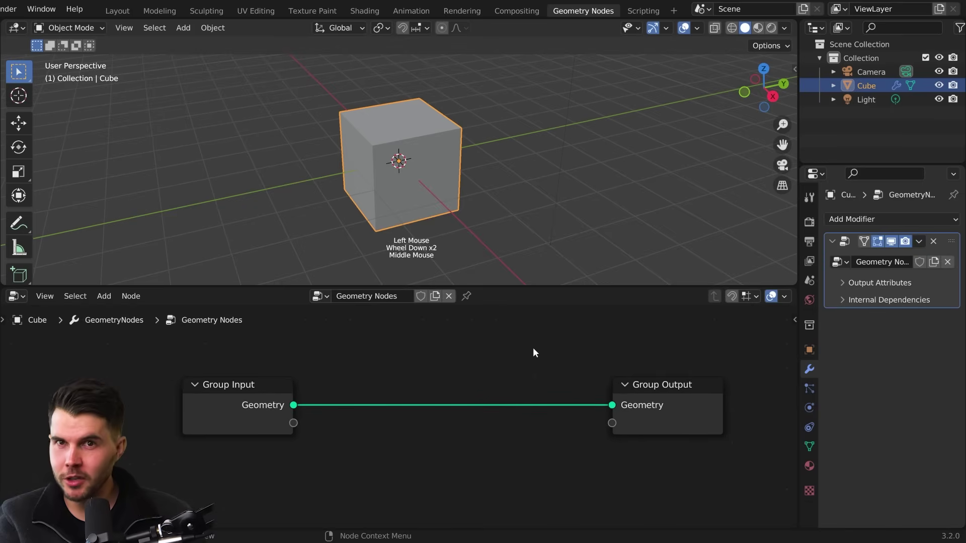
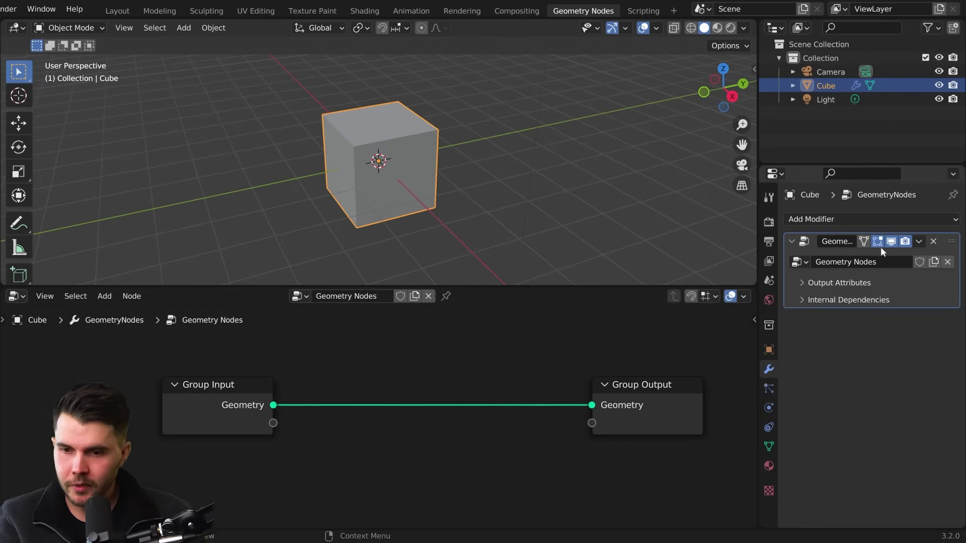
left_click(885, 225)
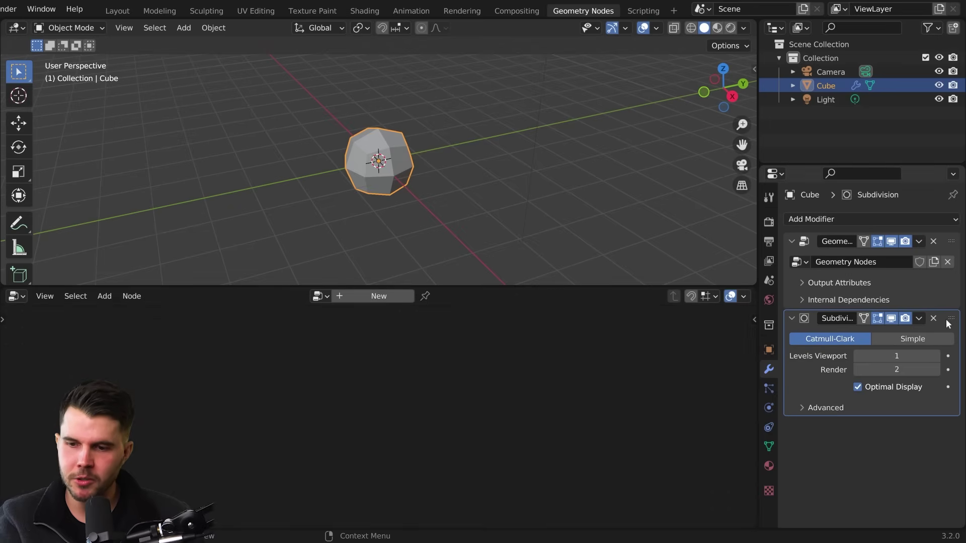
left_click(954, 322)
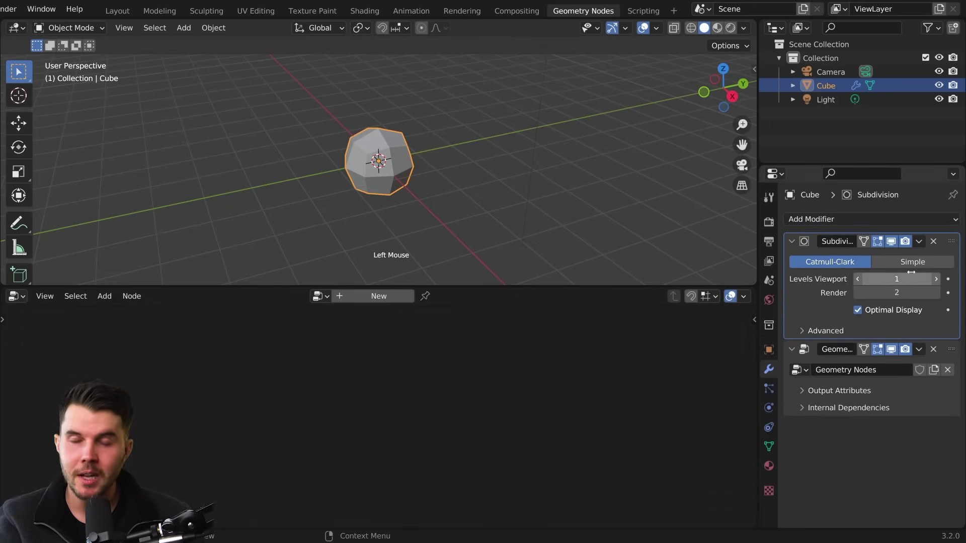
left_click(938, 242)
left_click(838, 222)
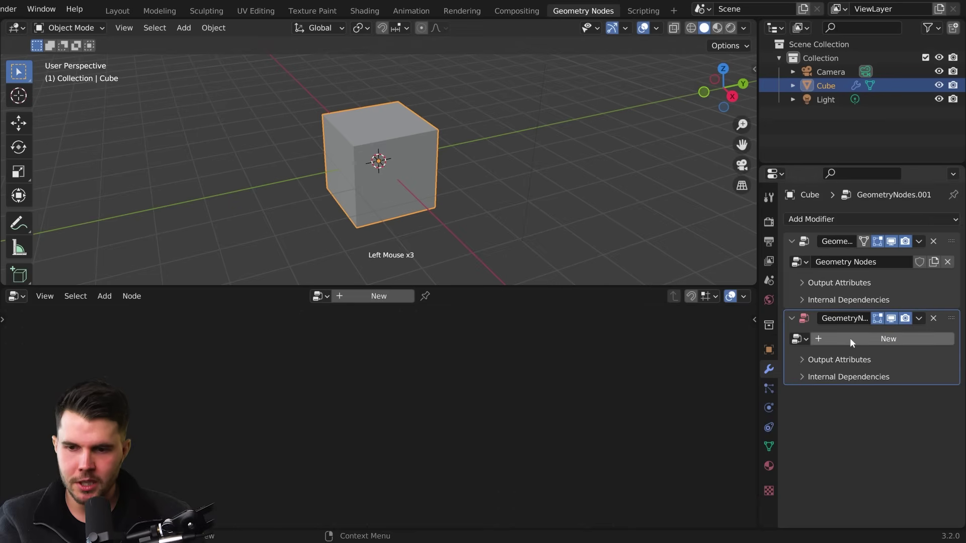
left_click(853, 343)
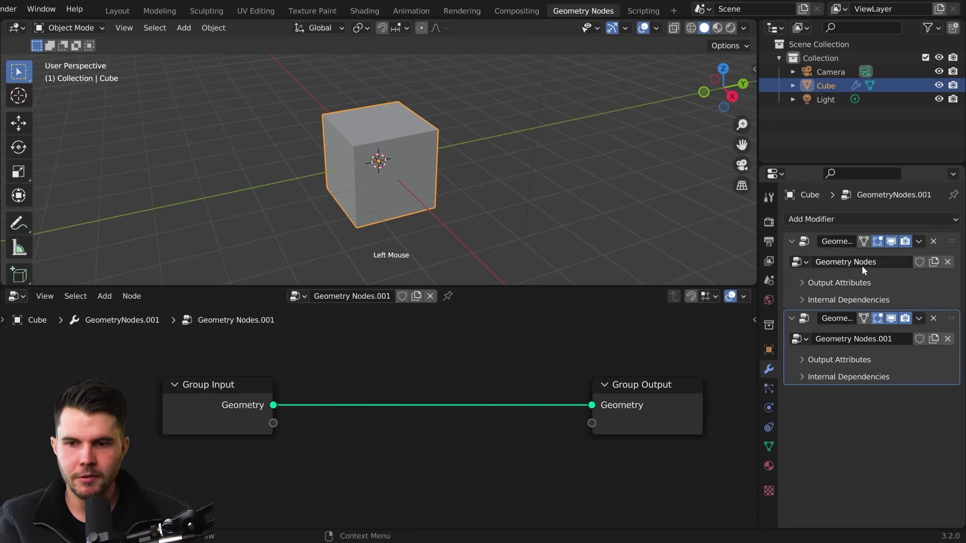
left_click(913, 290)
left_click(918, 395)
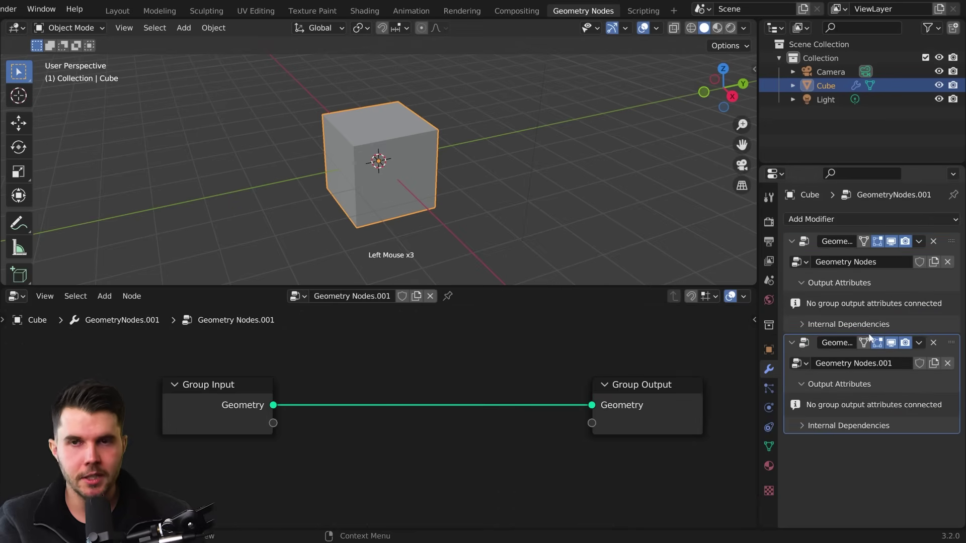
left_click(931, 347)
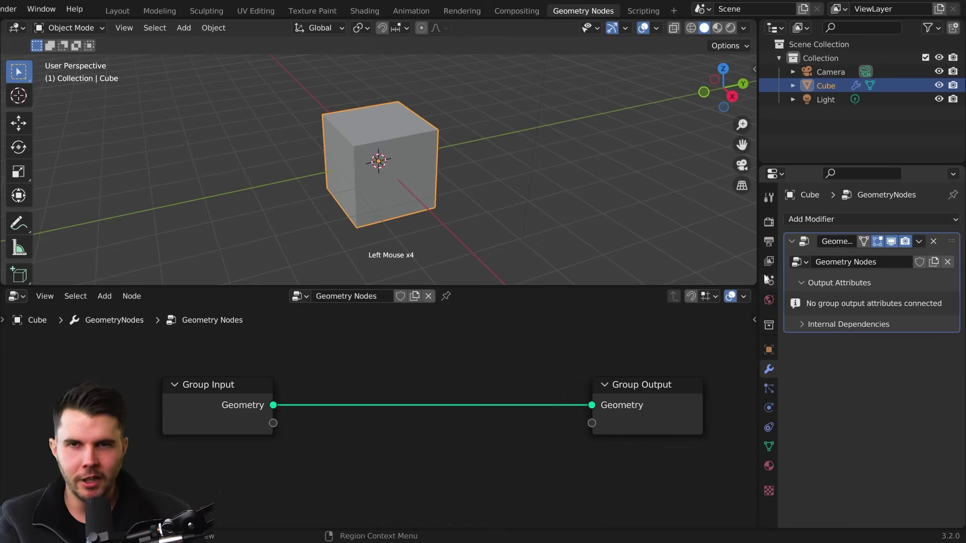
middle_click(491, 393)
middle_click(483, 386)
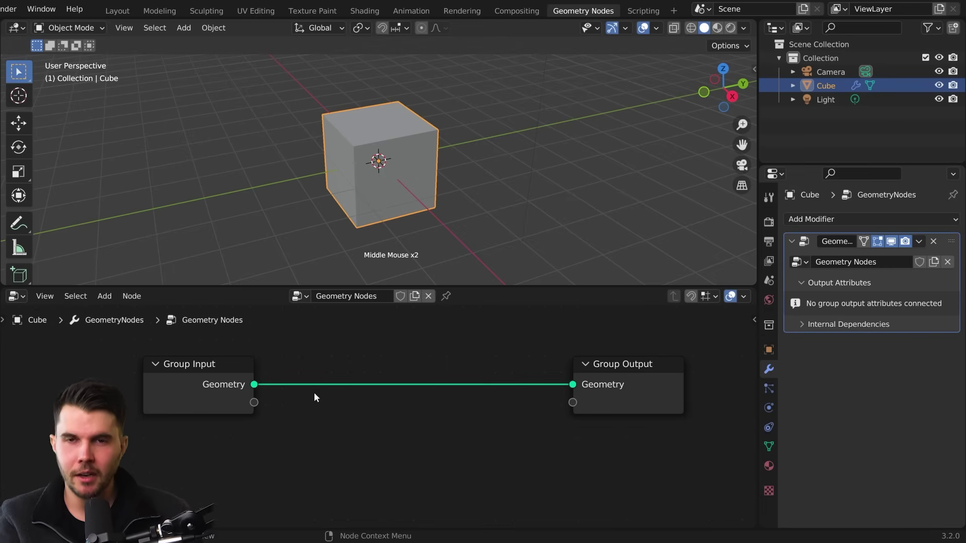
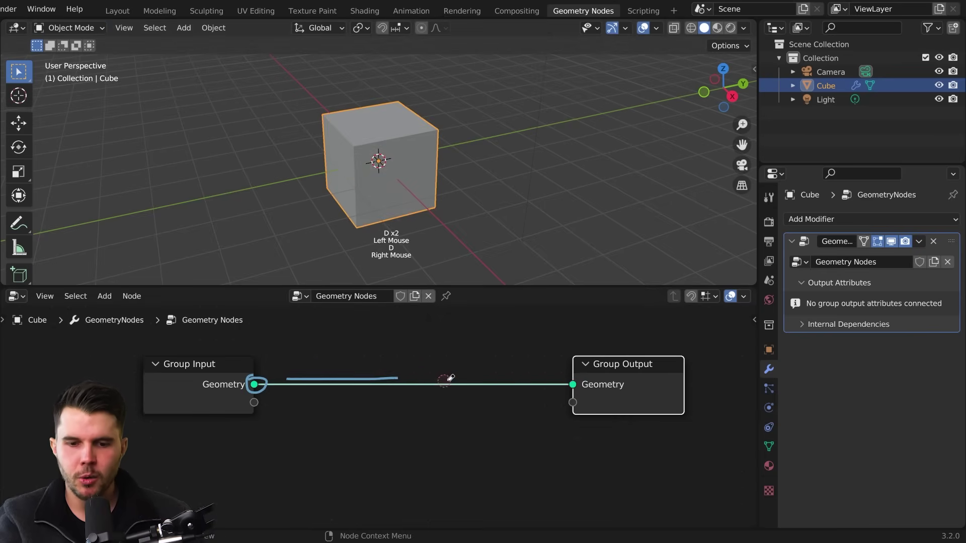
Bring up the add-node list showing the Geometry category with Transform
key("d")
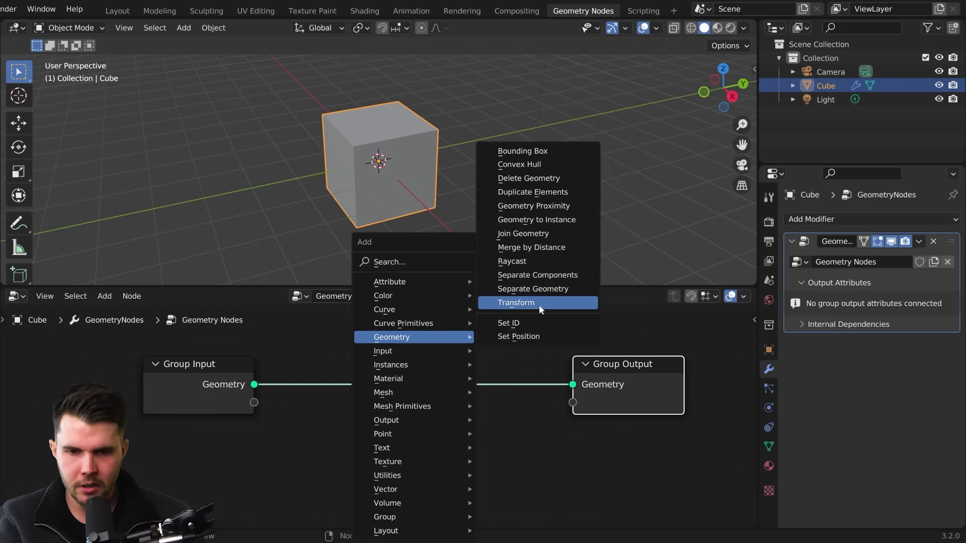
Drop a Transform node onto the link with Translation X -1.9 m and Rotation X 24.7°
scroll("down", 3)
middle_click(502, 444)
scroll("up", 3)
left_click(382, 157)
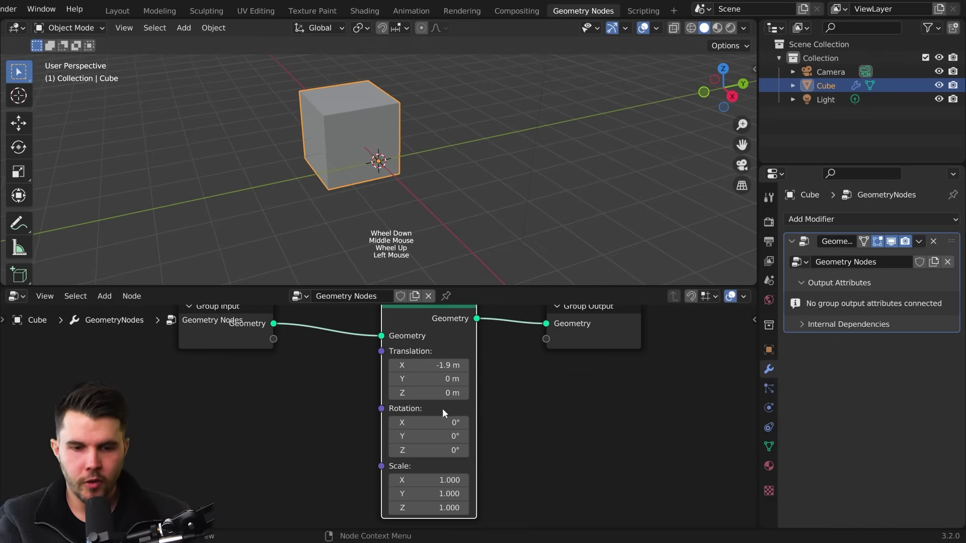
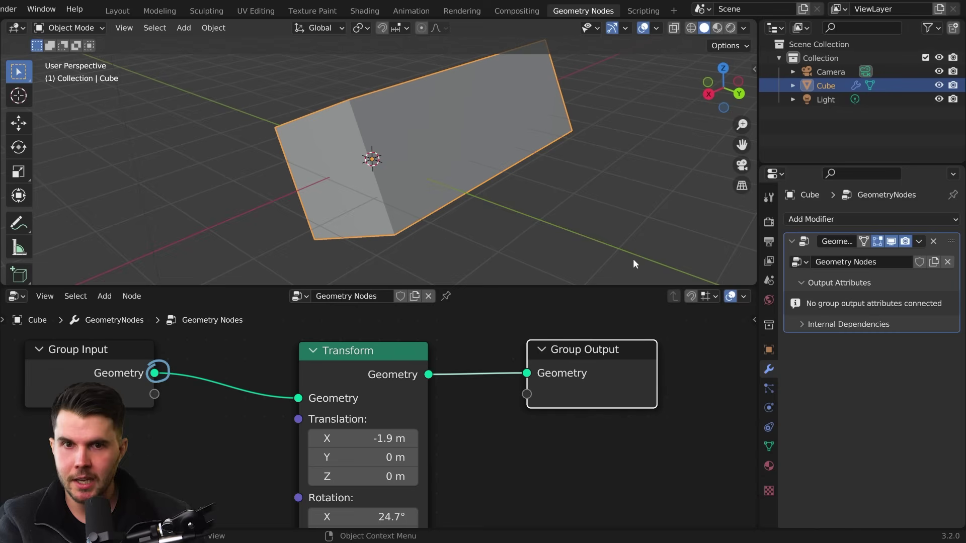
Toggle the Transform node's viewport effect off and back on to compare the cube
left_click(895, 248)
double_click(892, 249)
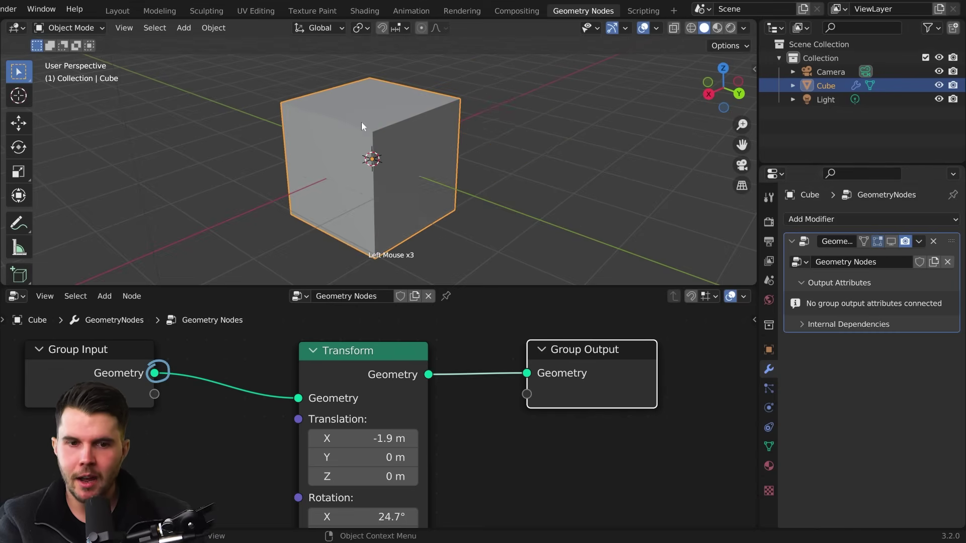
left_click(377, 357)
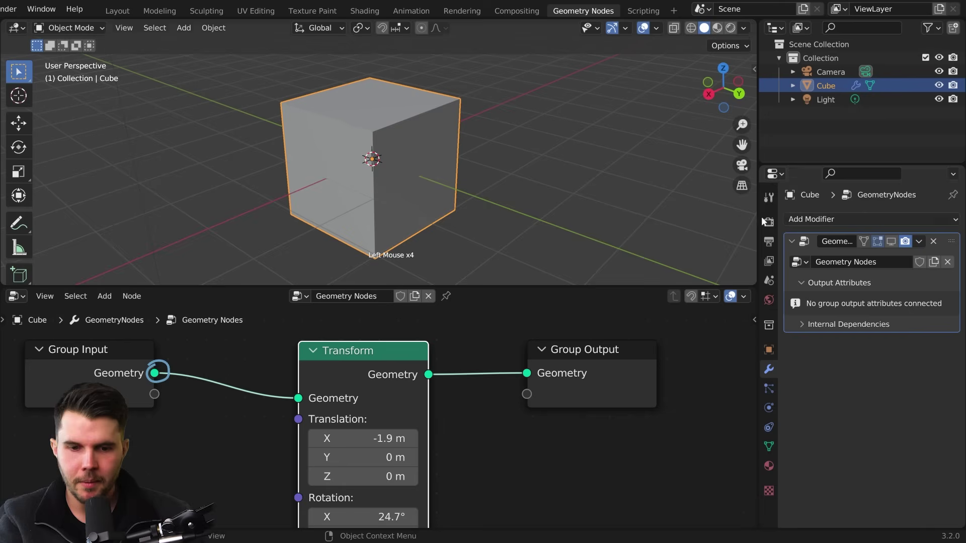
left_click(896, 241)
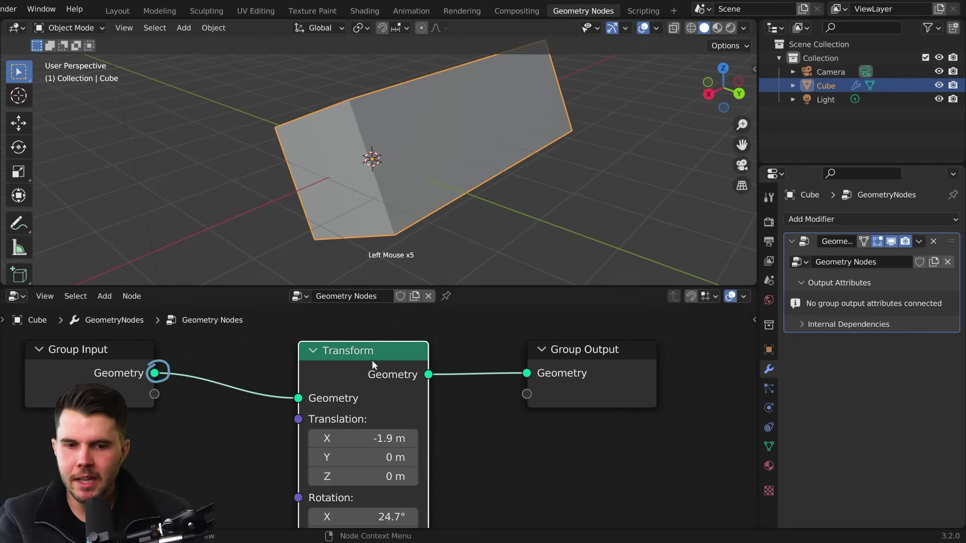
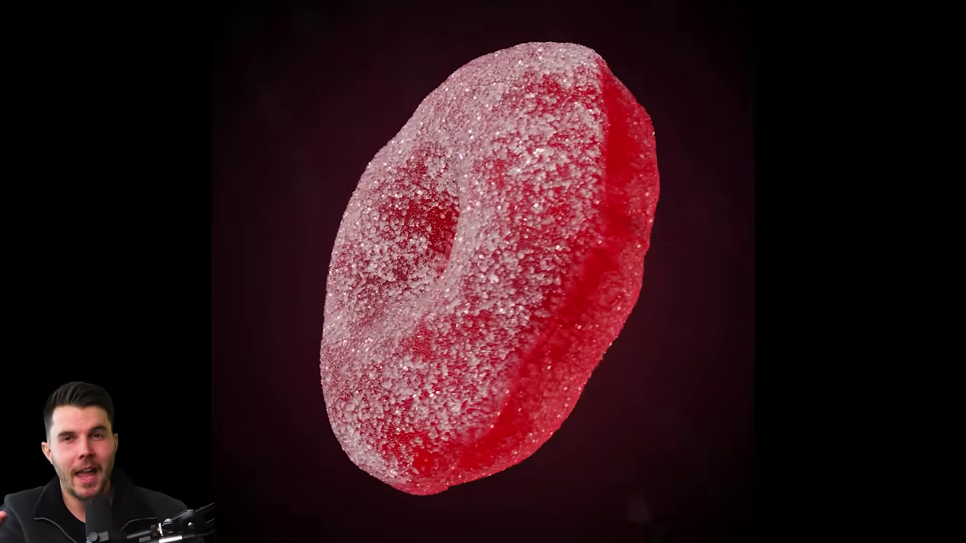
Remove the Transform node so Group Input links straight to Group Output
middle_click(369, 353)
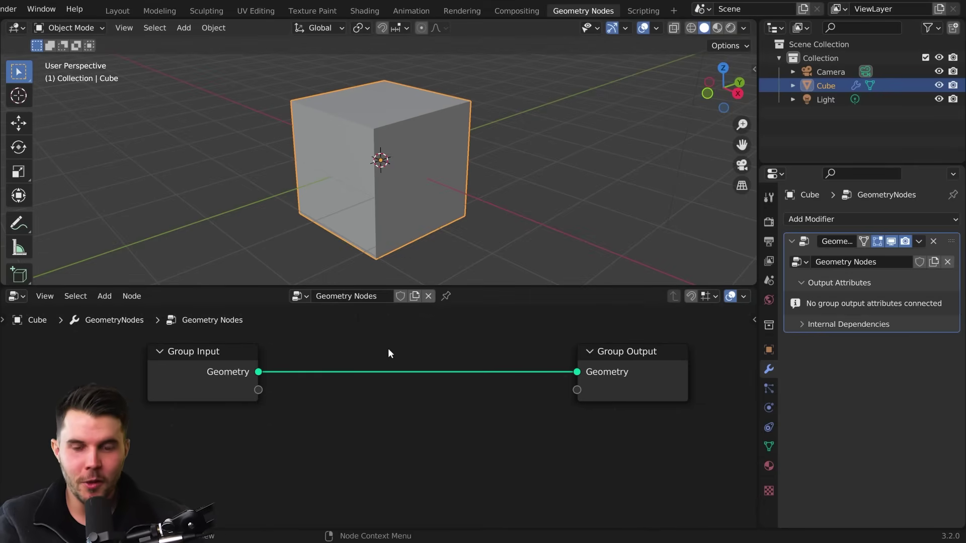
Add a Distribute Points on Faces node at density 10 onto the geometry link
key("shift+a")
left_click(106, 302)
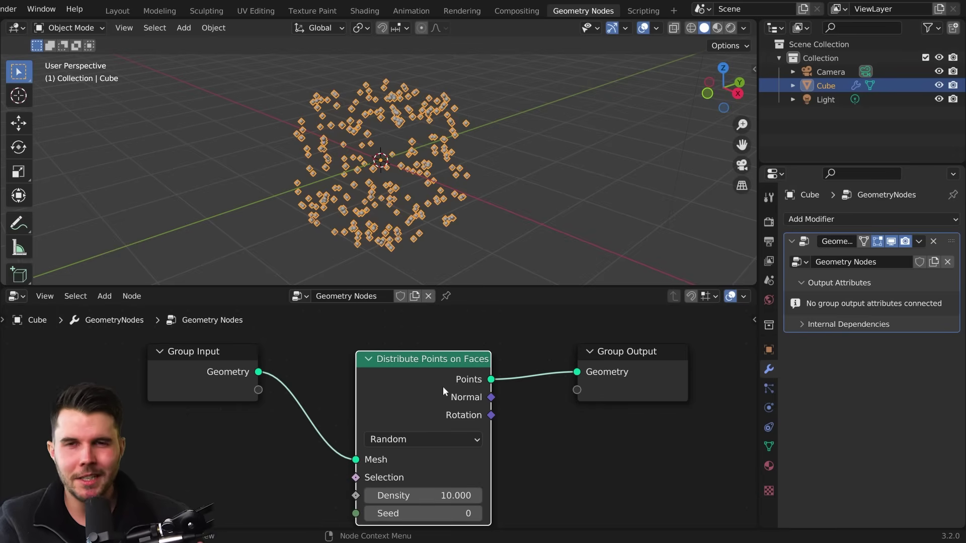
Reposition the Distribute Points node and raise its Density to 105.9
middle_click(451, 433)
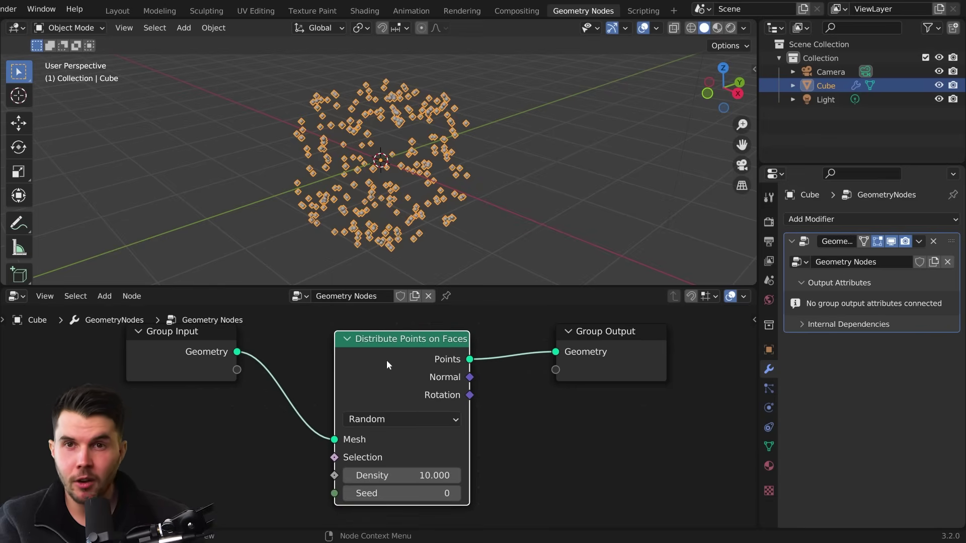
left_click(385, 370)
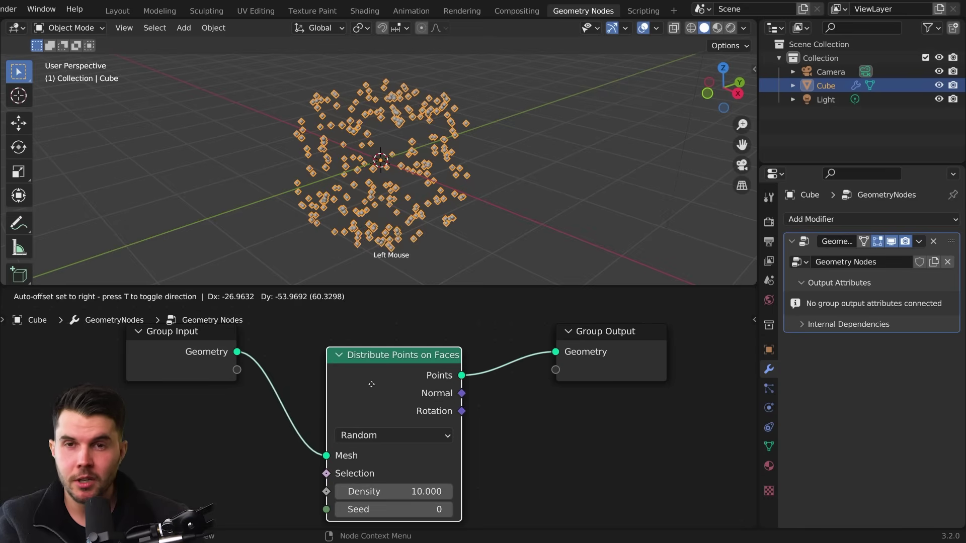
left_click(390, 386)
middle_click(464, 126)
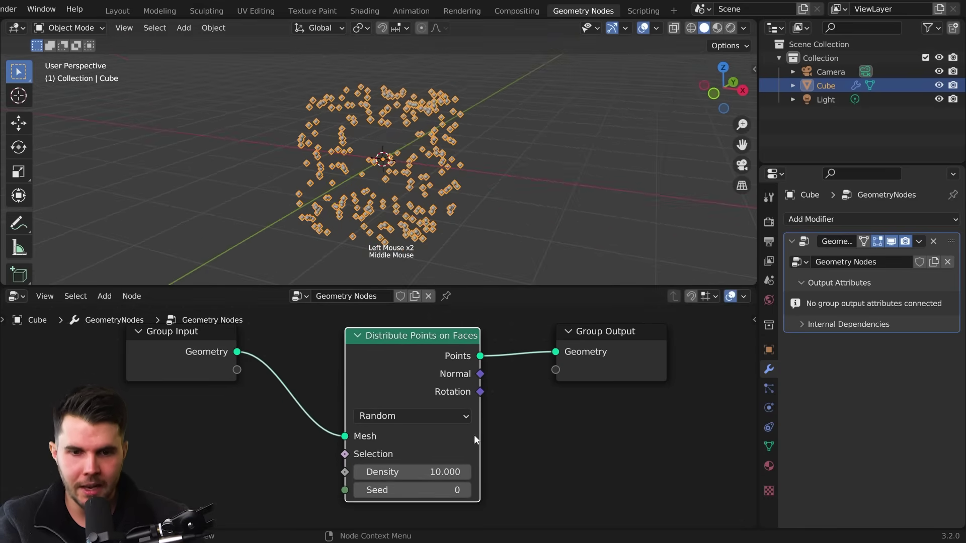
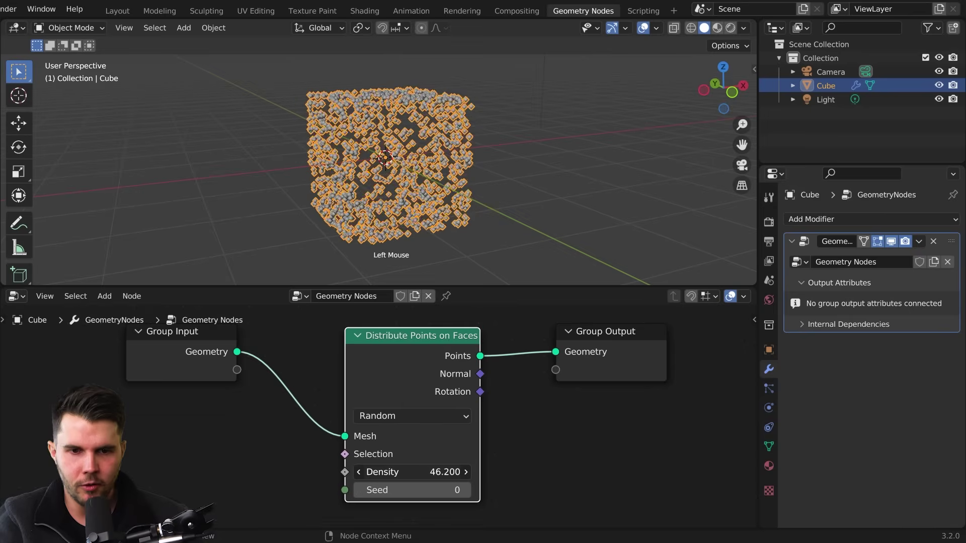
middle_click(447, 158)
middle_click(424, 167)
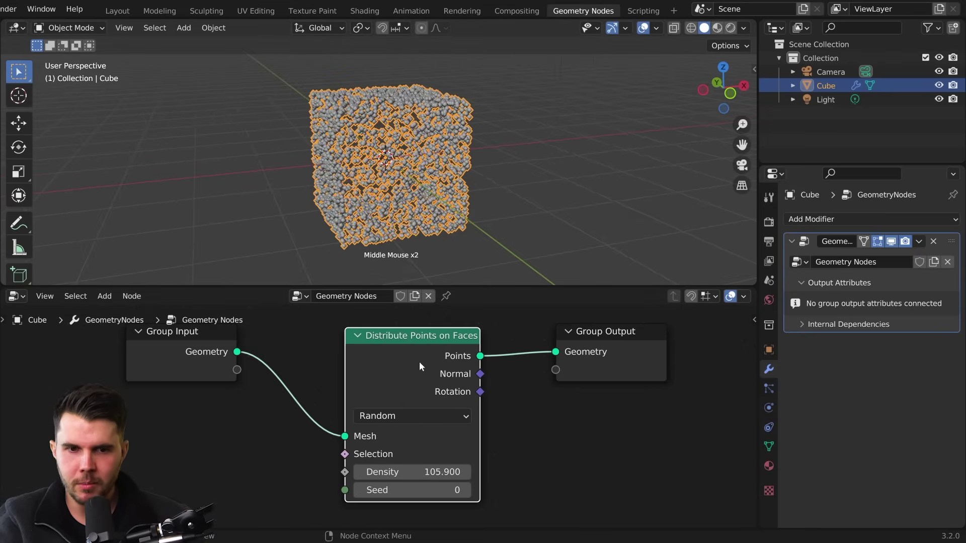
Render the frame, see the empty result, and return to the node workspace
key("F12")
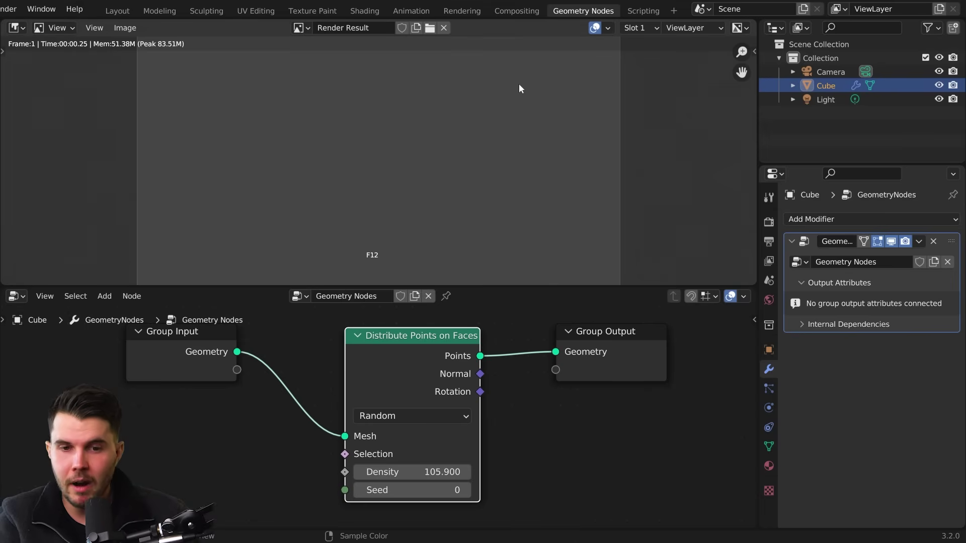
scroll("down", 3)
middle_click(496, 172)
middle_click(529, 179)
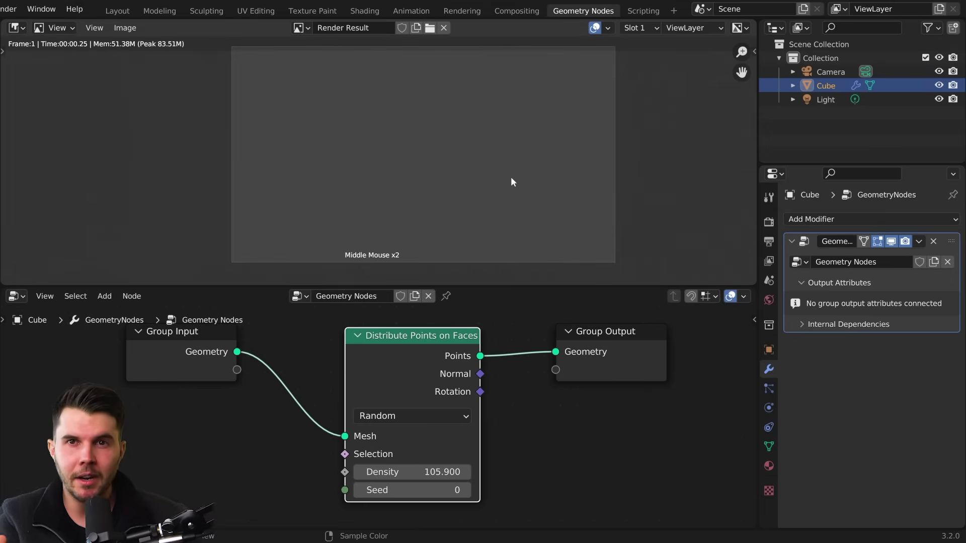
key("Escape")
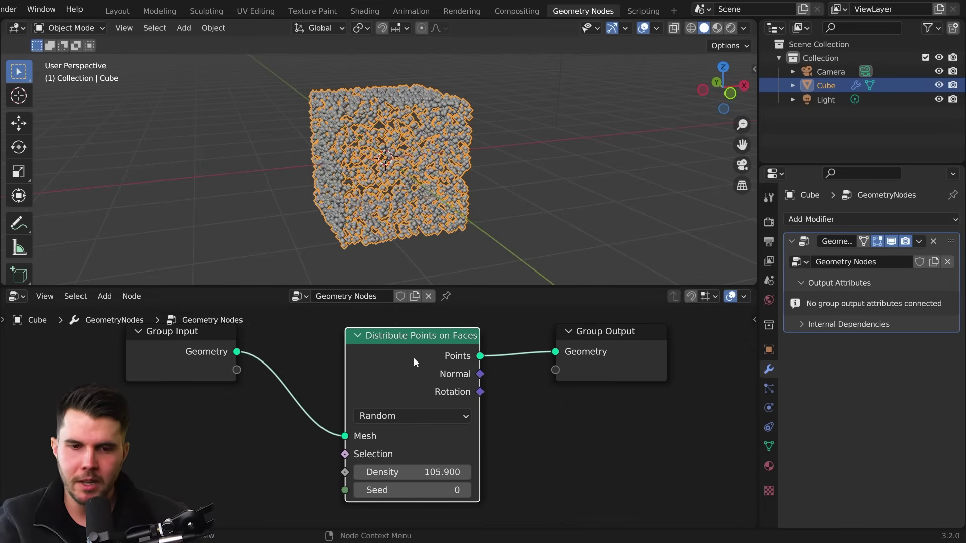
Add a Join Geometry node before the output and wire the original cube mesh into it
left_click(413, 357)
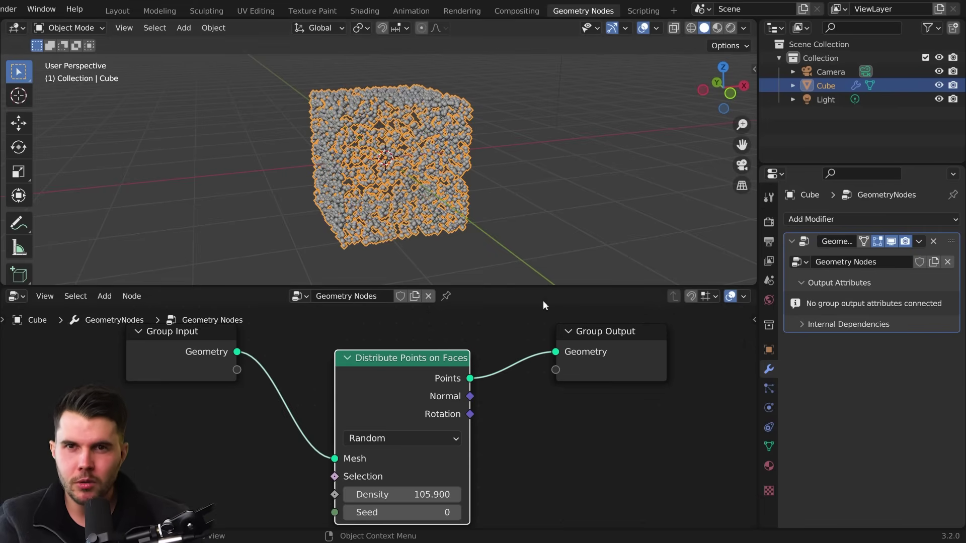
left_click(601, 338)
left_click(397, 367)
key("shift+a")
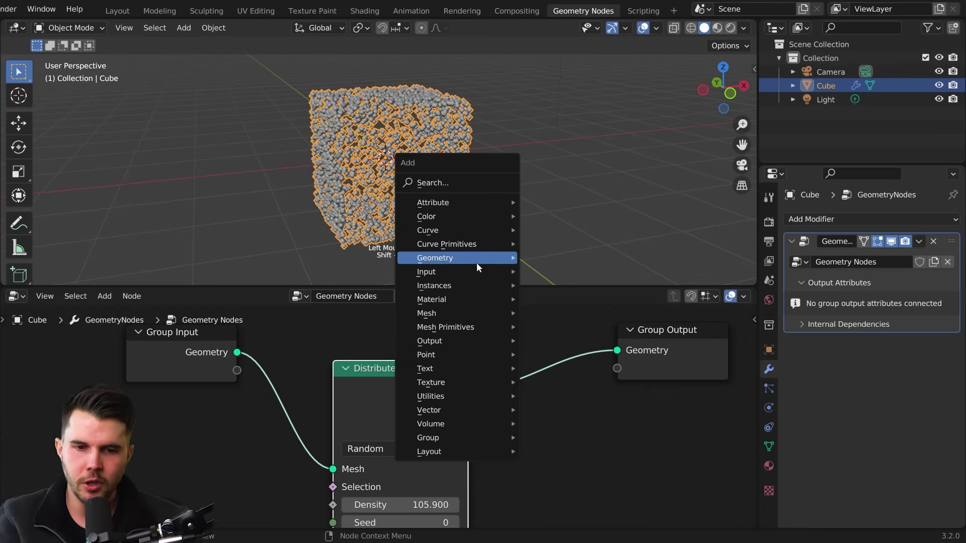
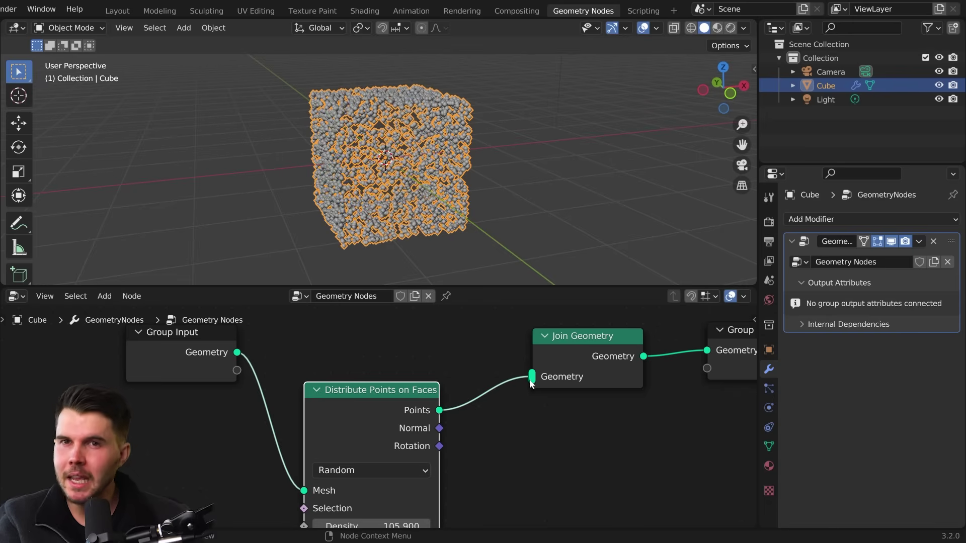
left_click(360, 394)
left_click(243, 358)
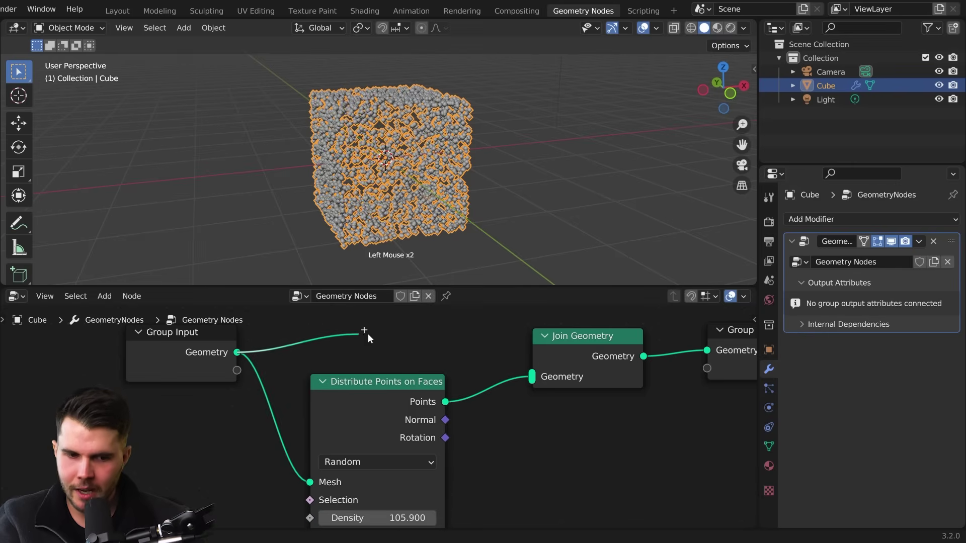
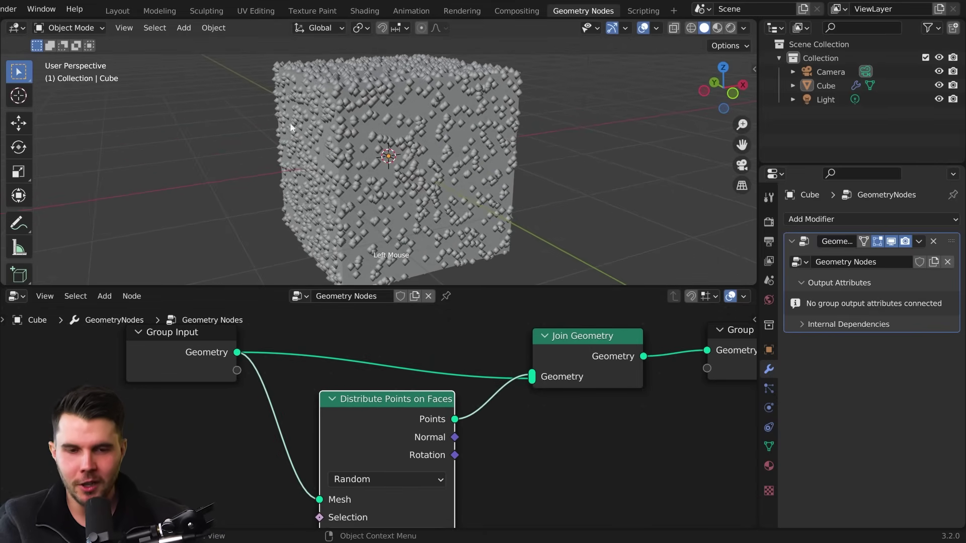
left_click(378, 427)
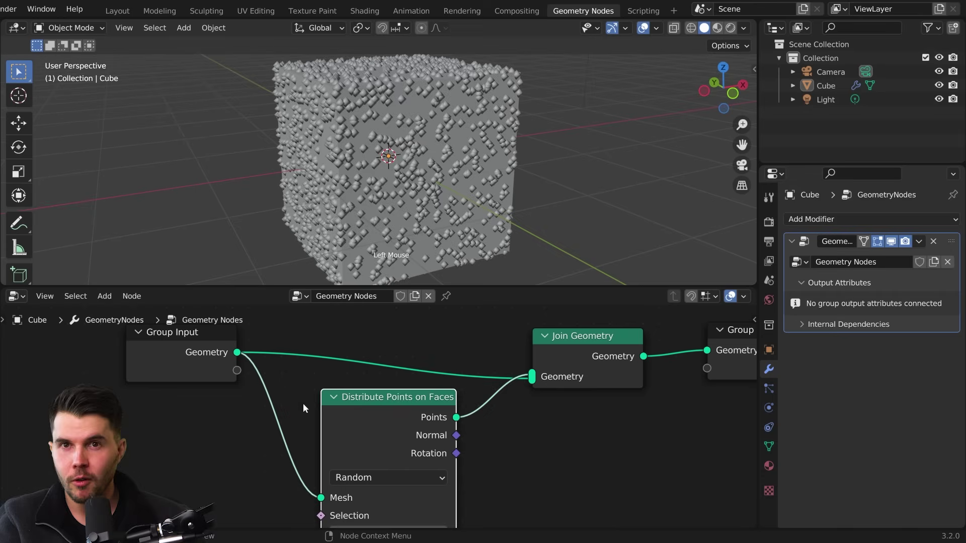
left_click(569, 365)
Re-render the frame to confirm the cube appears again, then close the result
middle_click(626, 363)
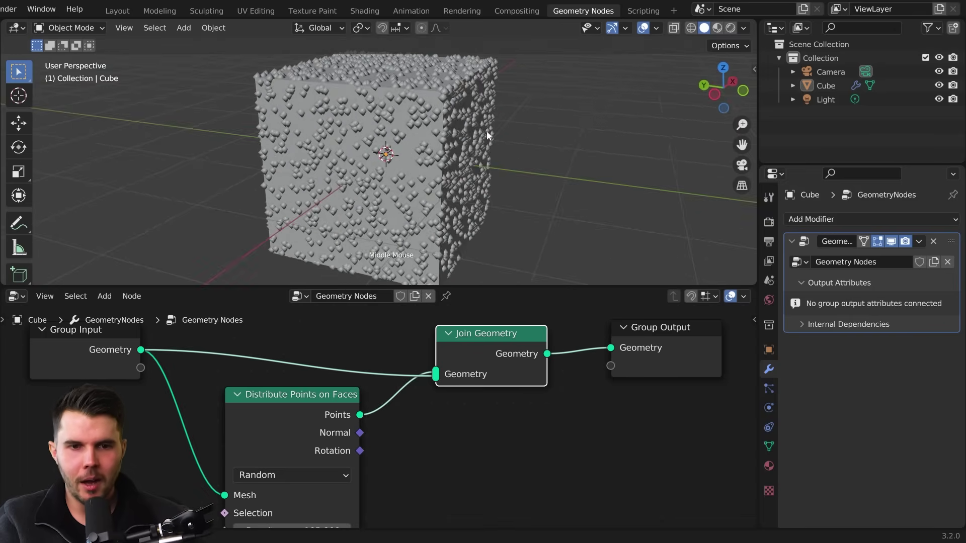
scroll("down", 3)
scroll("up", 3)
key("F12")
key("Escape")
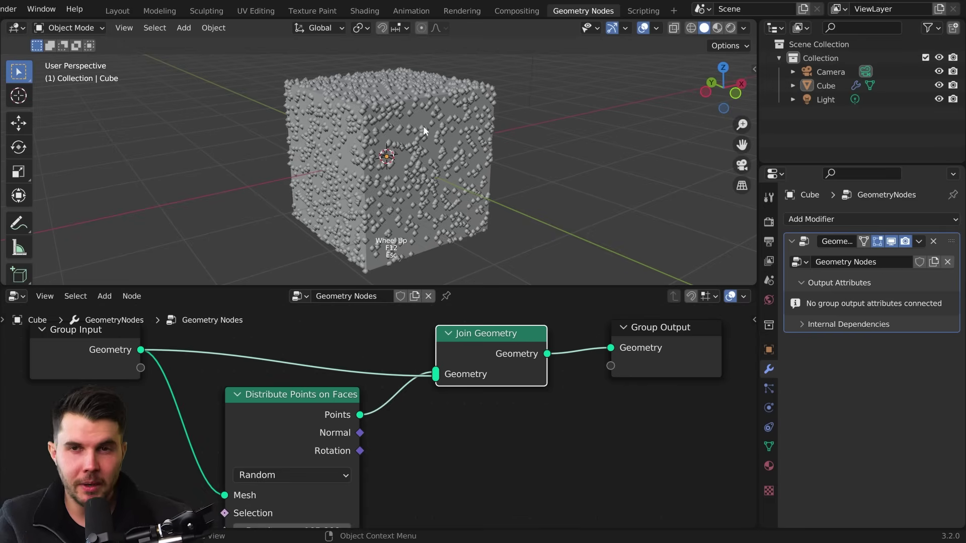
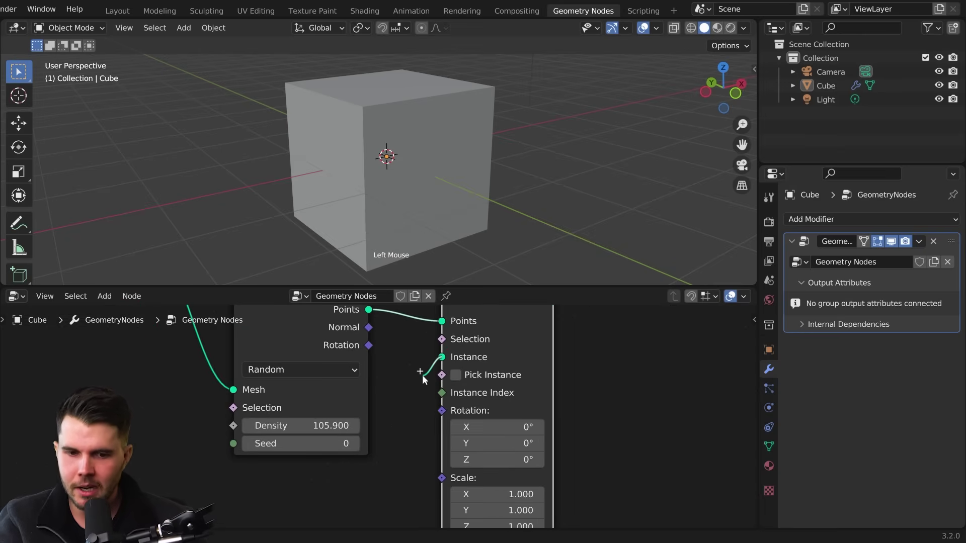
Place Instance on Points between Distribute Points on Faces and Join Geometry
scroll("down", 3)
left_click(431, 375)
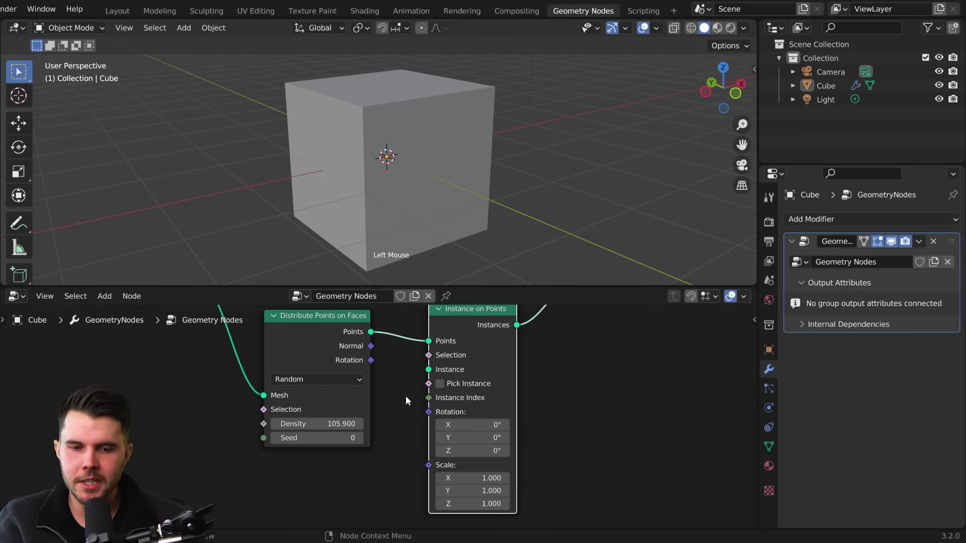
middle_click(535, 159)
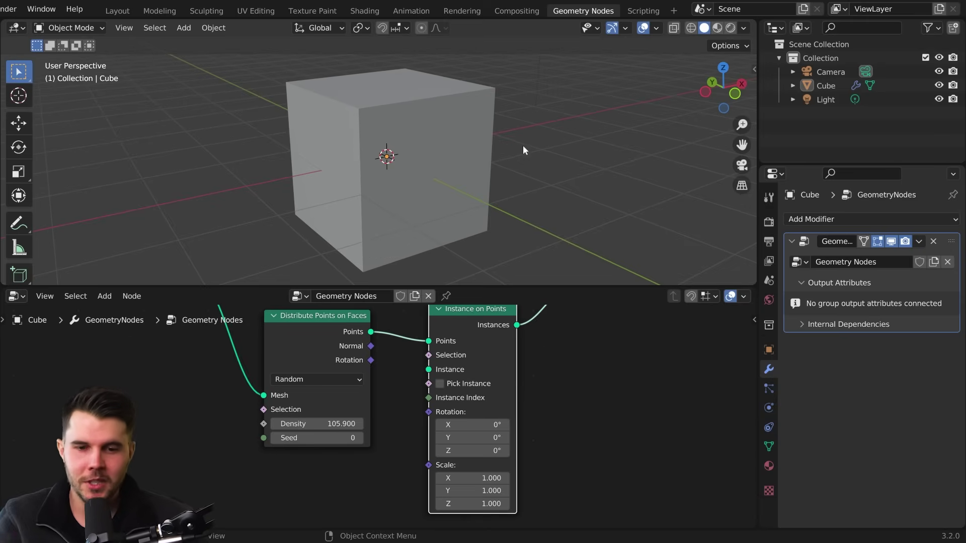
key("shift+a")
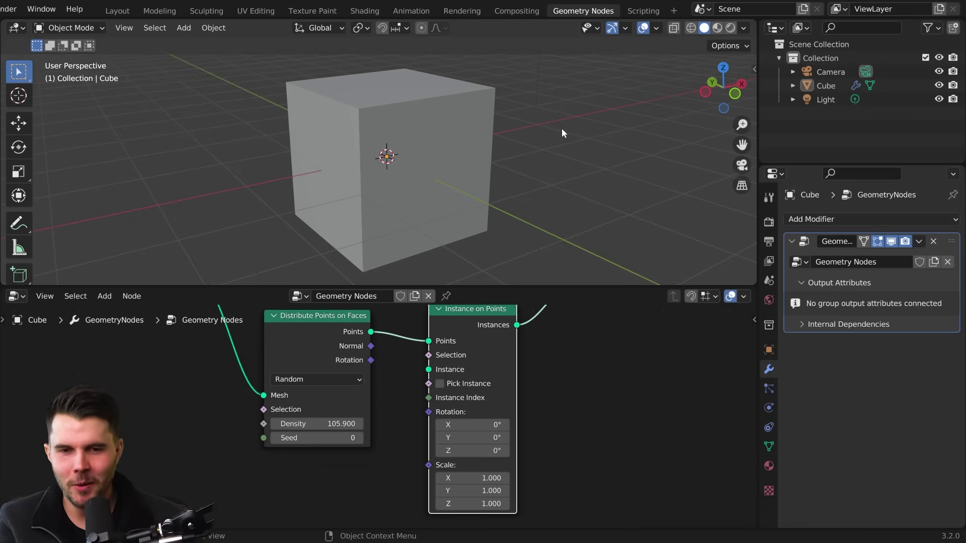
Add a second cube, Cube.001, moved beside the original and scaled down
key("shift+a")
key("shift+a")
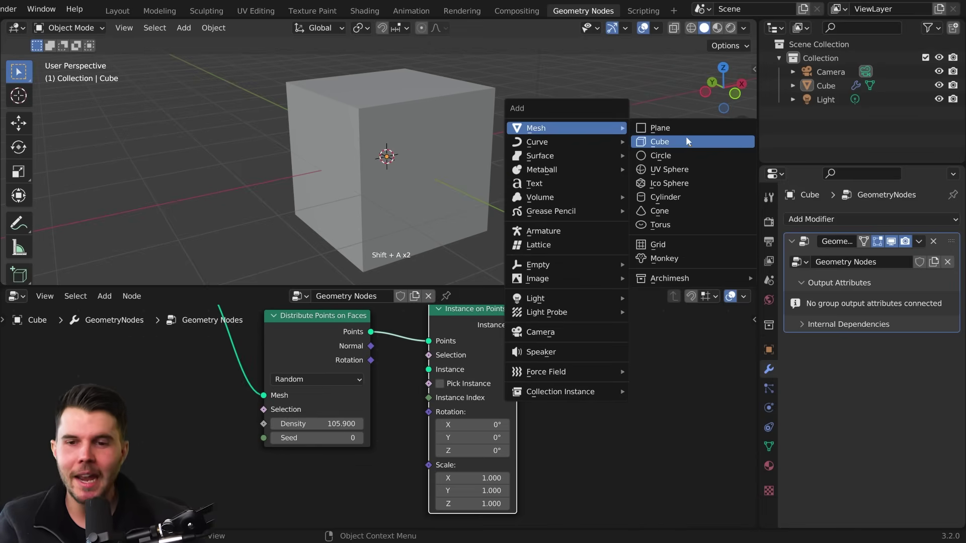
scroll("down", 3)
key("g")
scroll("up", 3)
middle_click(587, 154)
middle_click(524, 153)
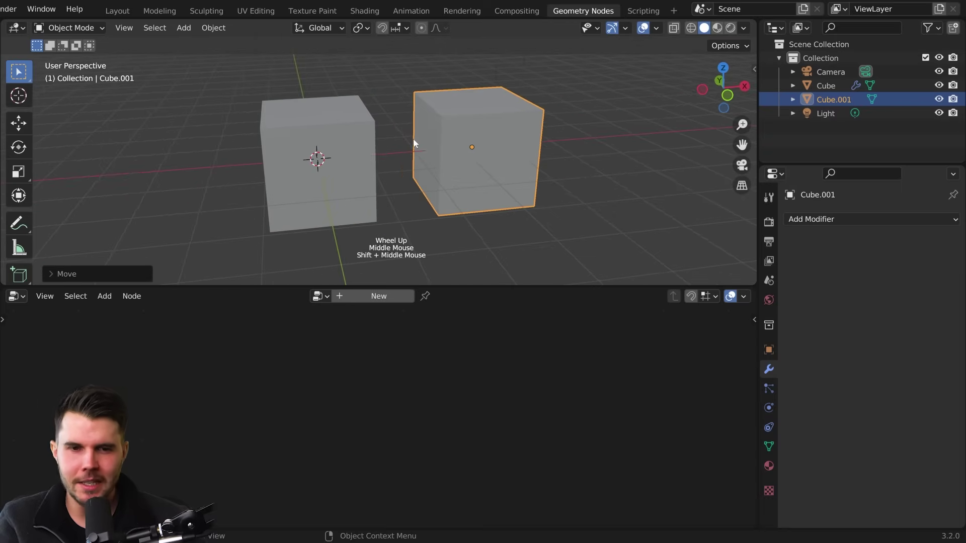
middle_click(386, 141)
middle_click(364, 134)
key("s")
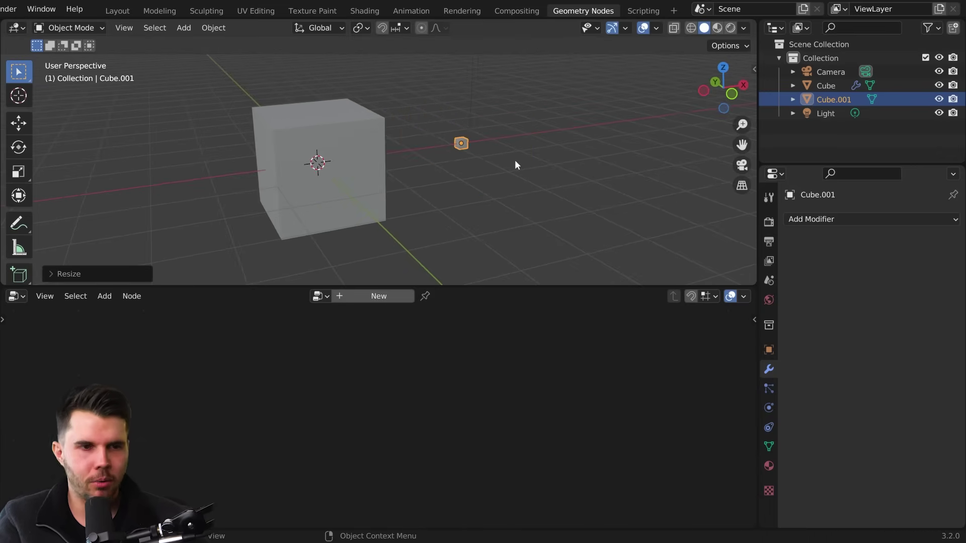
Reselect the original cube to return to its Instance on Points node tree
middle_click(485, 152)
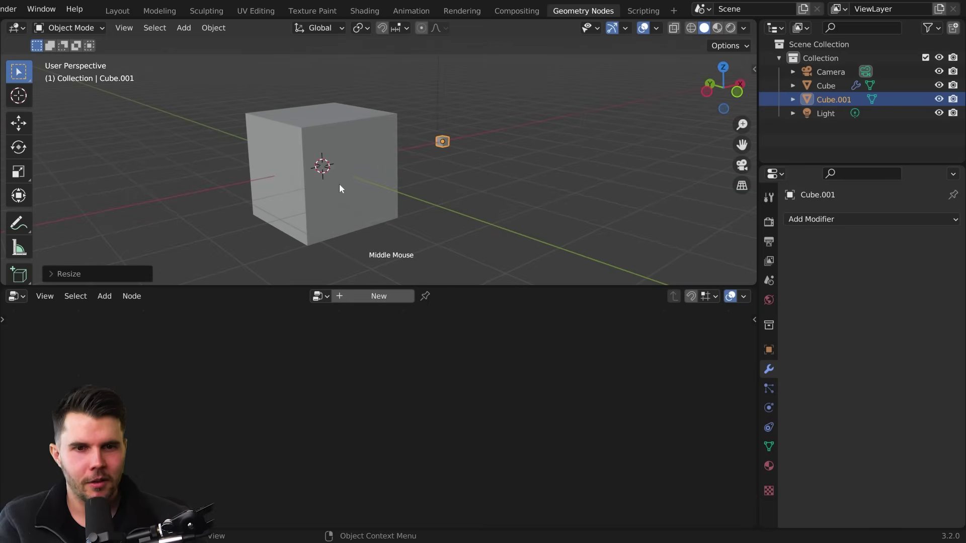
left_click(350, 162)
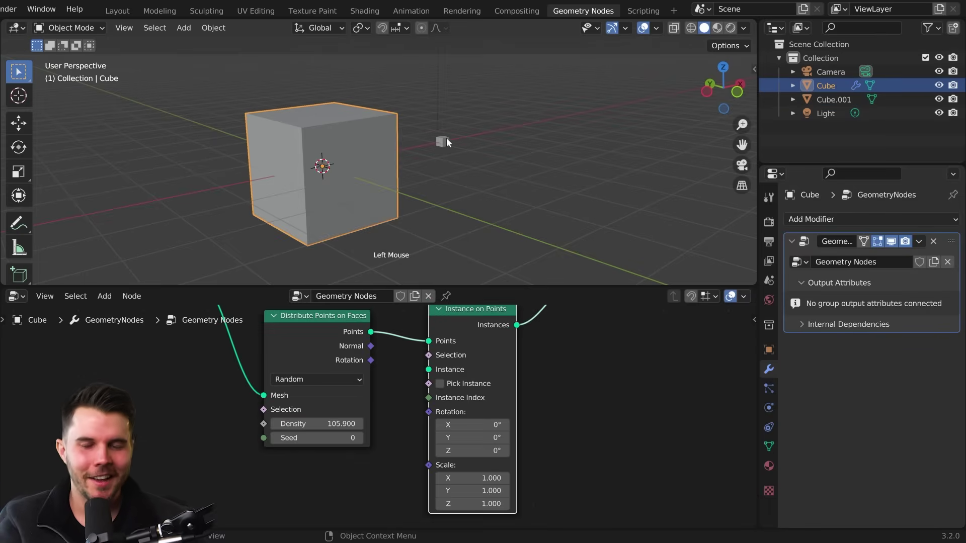
Select the duplicate Cube.001 and see the node editor follow the selection away from the original tree
double_click(454, 149)
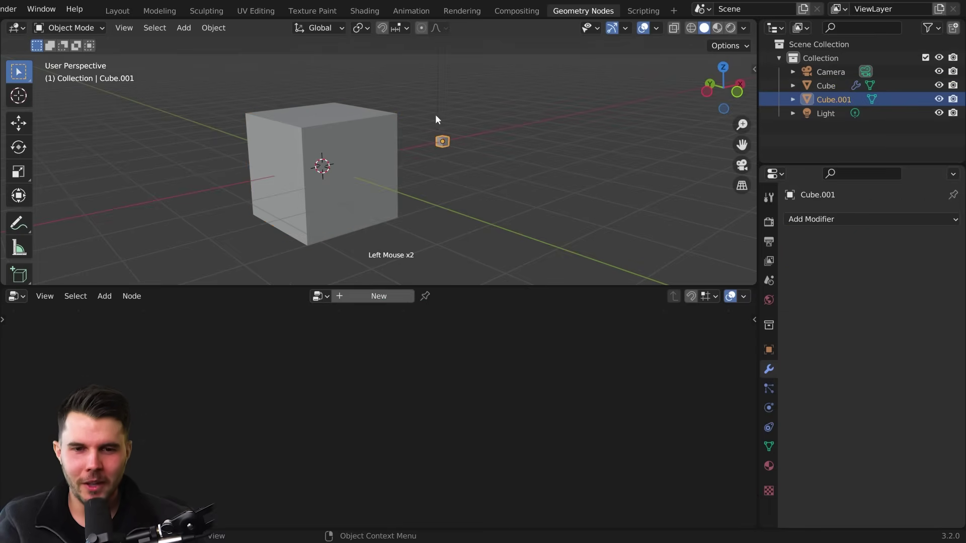
middle_click(451, 117)
scroll("down", 3)
middle_click(437, 135)
left_click(549, 97)
double_click(433, 95)
left_click(410, 143)
left_click(421, 157)
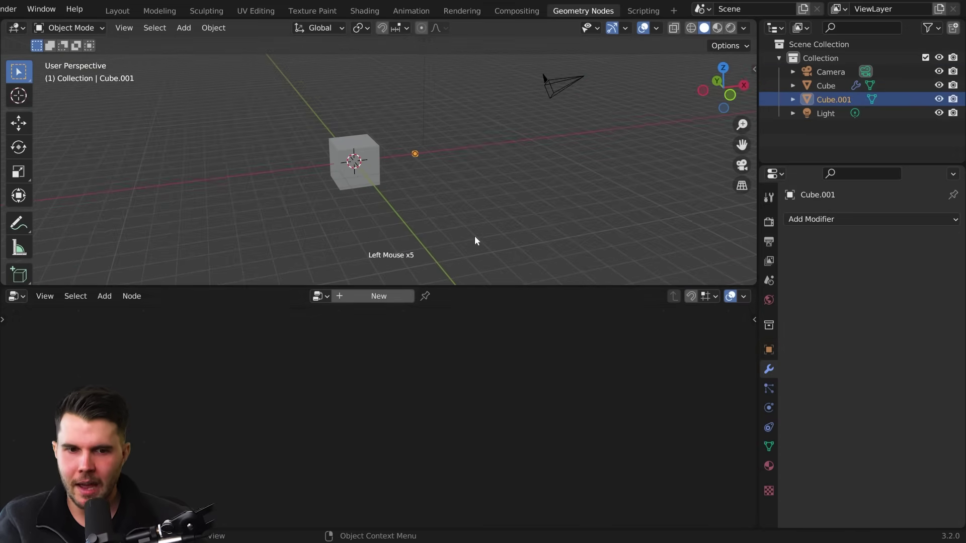
Select the original cube to show its Instance on Points tree, briefly expanding the modifier's internal dependencies
left_click(361, 178)
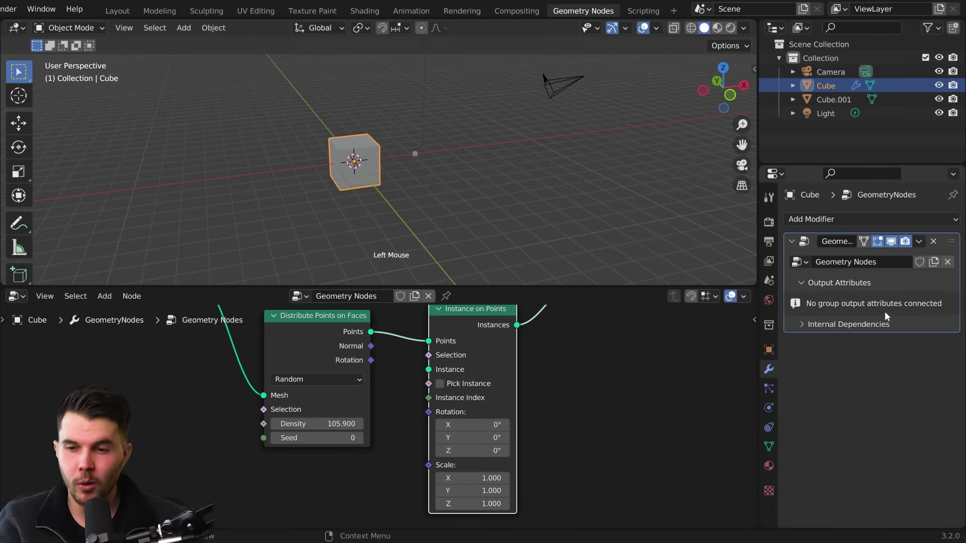
left_click(937, 324)
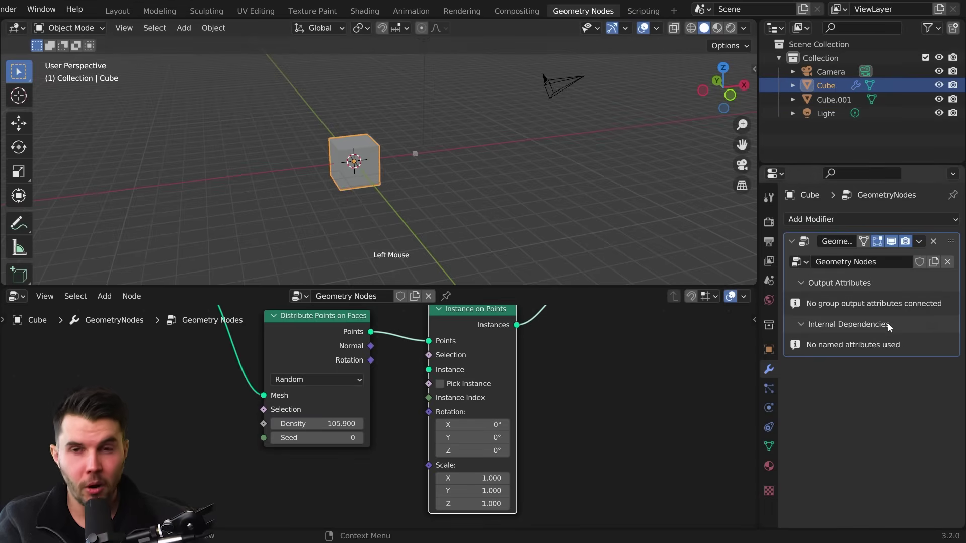
left_click(890, 326)
middle_click(464, 356)
scroll("up", 3)
left_click(411, 164)
left_click(417, 158)
left_click(386, 167)
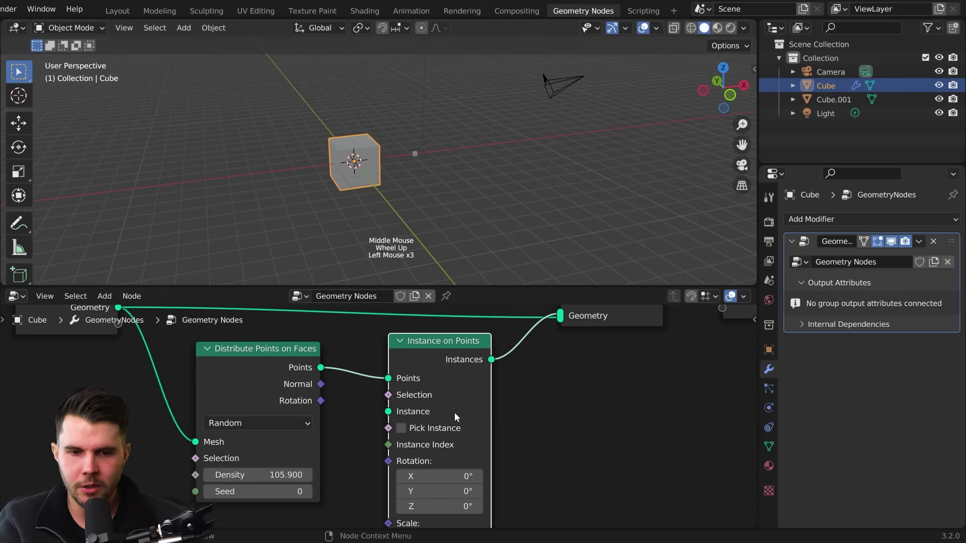
left_click(448, 301)
left_click(542, 376)
left_click(417, 161)
Pin the node tree in the editor header, then select Cube.001 while the original tree stays shown
left_click(547, 77)
left_click(417, 161)
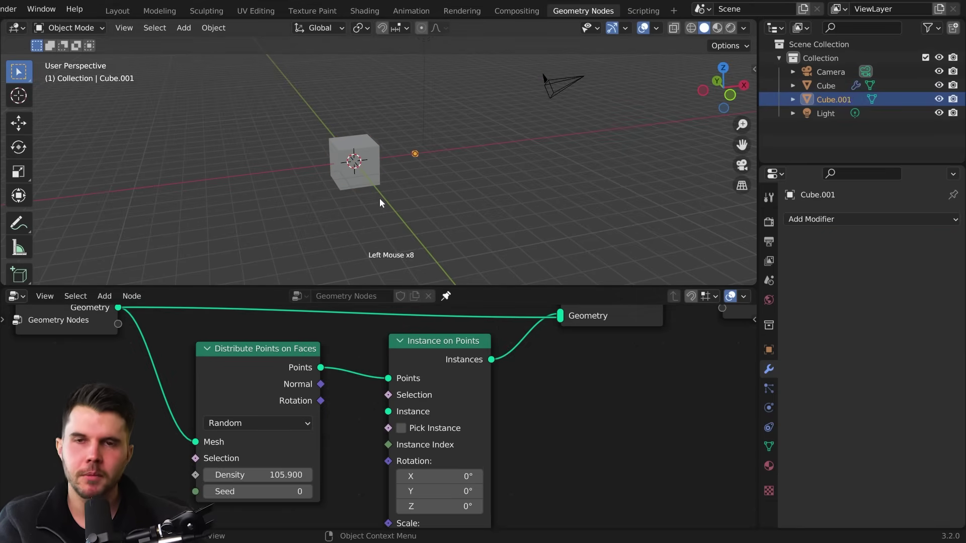
scroll("up", 3)
scroll("down", 3)
middle_click(538, 442)
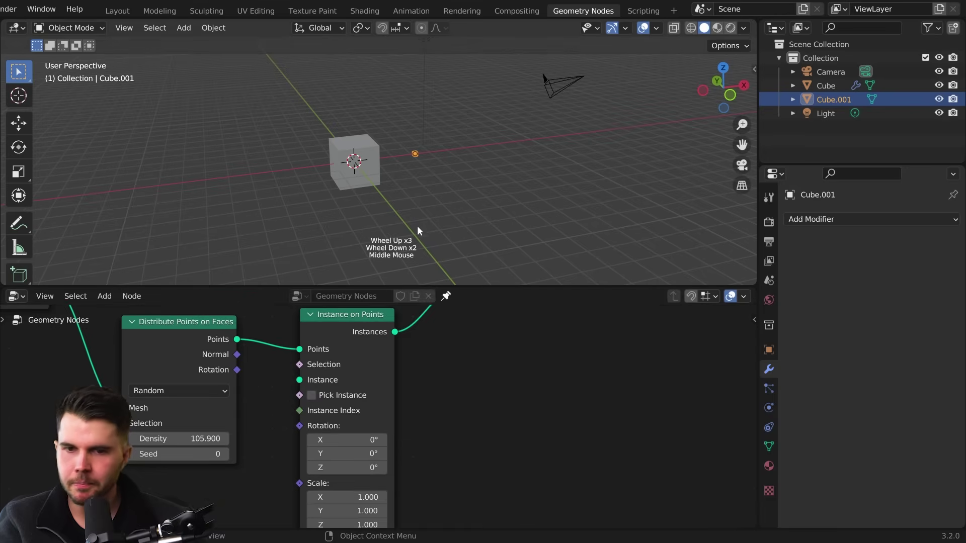
Rename Cube.001 to 'sugar crystal' and feed its Object Info Geometry into the Instance socket
double_click(845, 106)
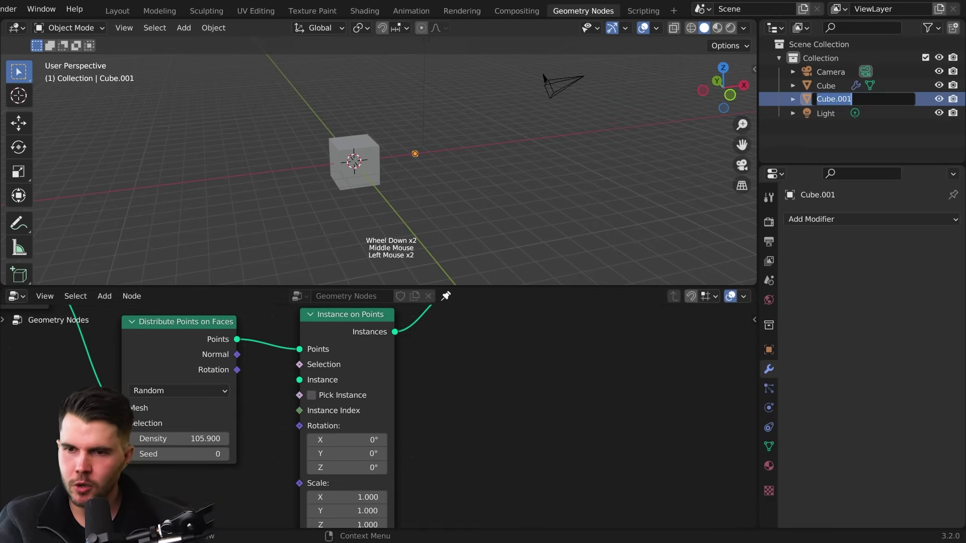
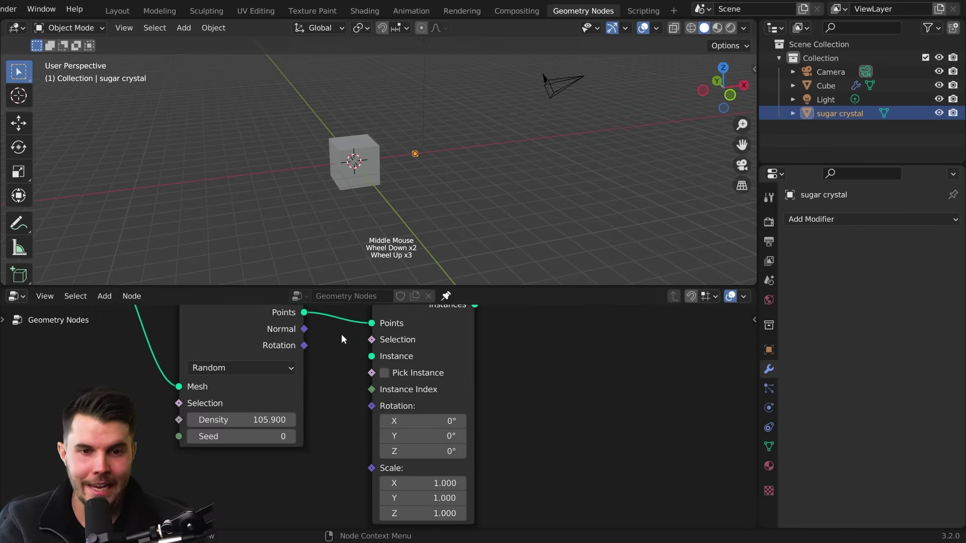
middle_click(340, 437)
scroll("down", 3)
left_click(388, 323)
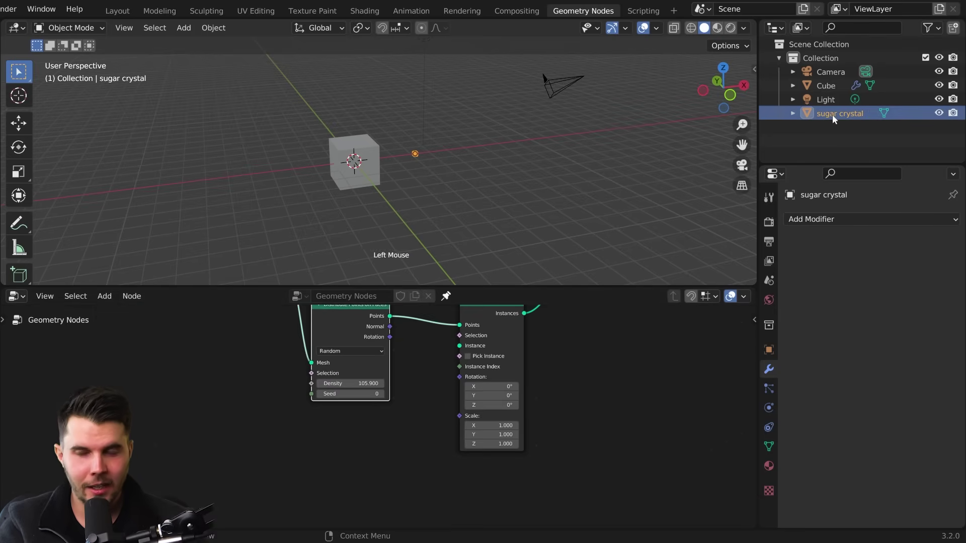
left_click(831, 116)
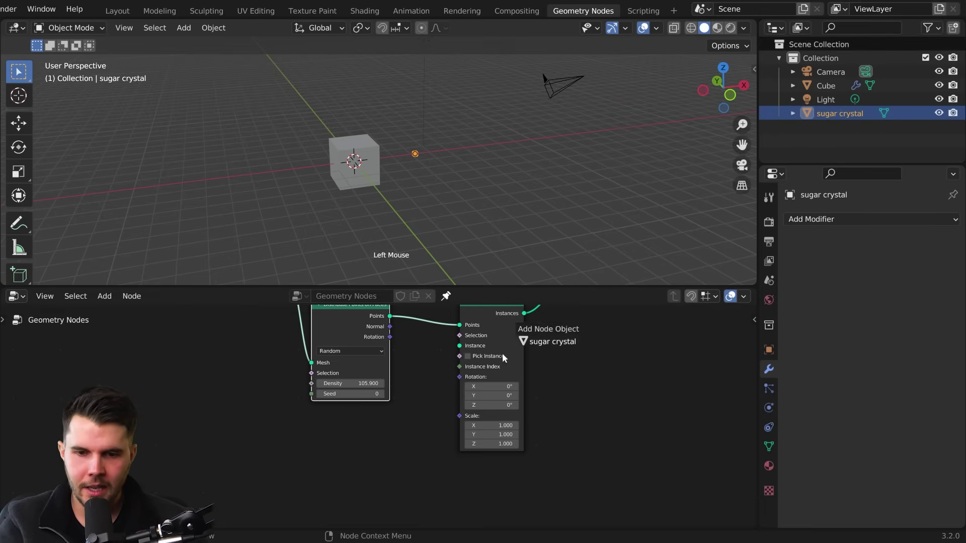
scroll("up", 3)
middle_click(388, 461)
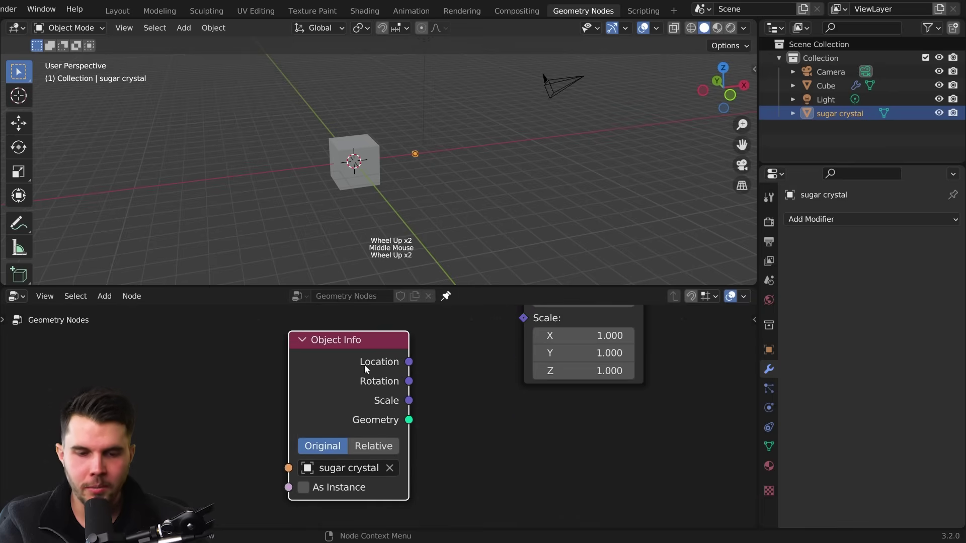
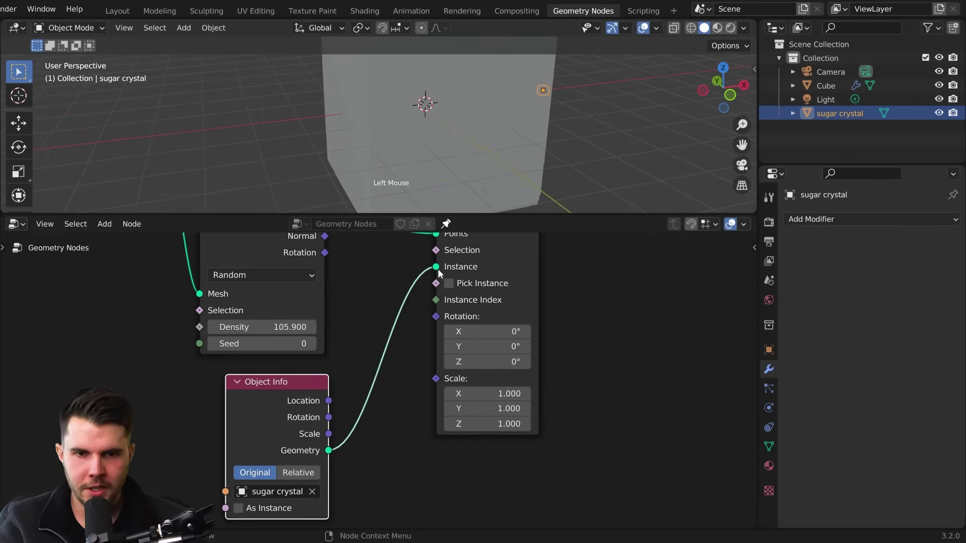
Orbit around the scene to inspect the densely crystal-covered cube
scroll("down", 3)
middle_click(463, 132)
scroll("up", 3)
middle_click(427, 117)
middle_click(366, 137)
scroll("up", 3)
middle_click(371, 138)
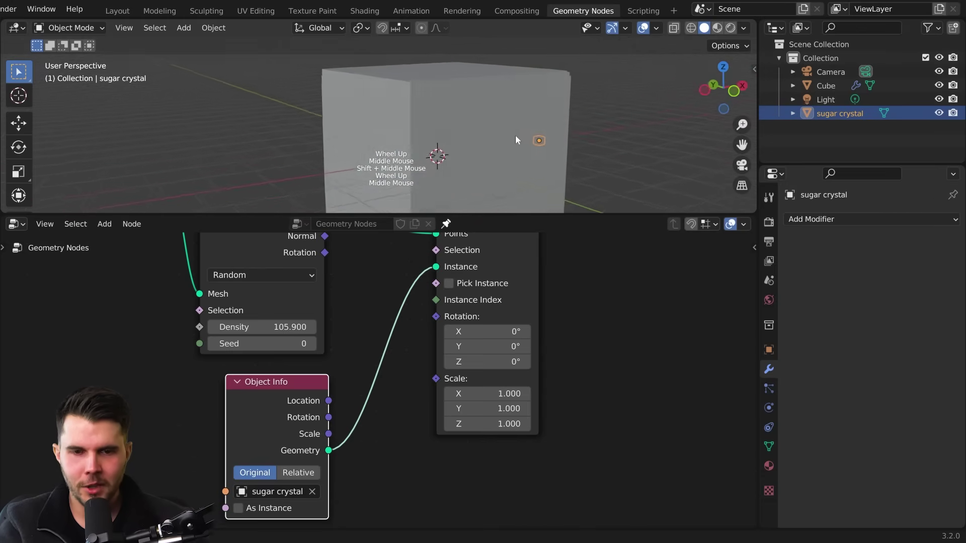
Select the main cube and lower Distribute Points on Faces density to 37.2
left_click(411, 136)
scroll("down", 3)
middle_click(438, 146)
middle_click(463, 146)
scroll("up", 3)
middle_click(440, 128)
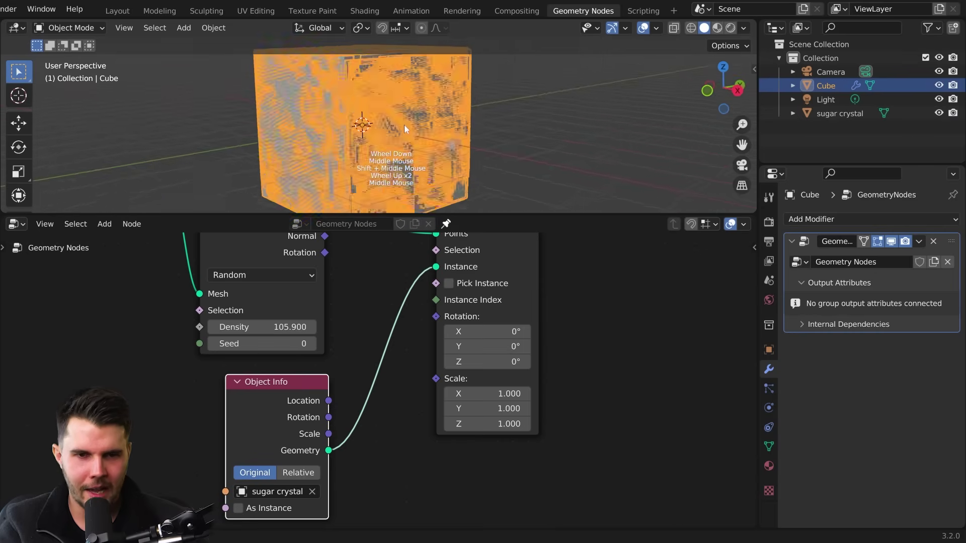
middle_click(480, 145)
left_click(419, 132)
middle_click(450, 147)
left_click(378, 128)
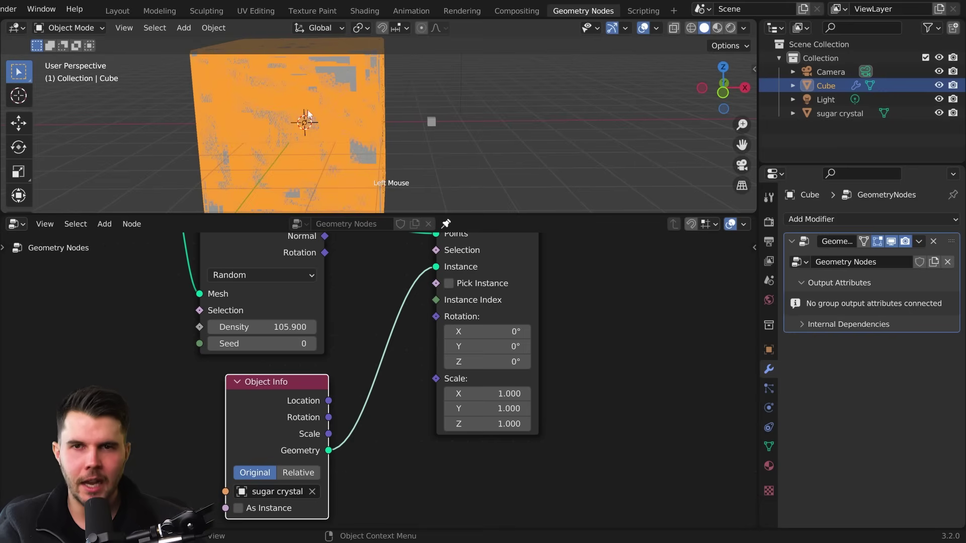
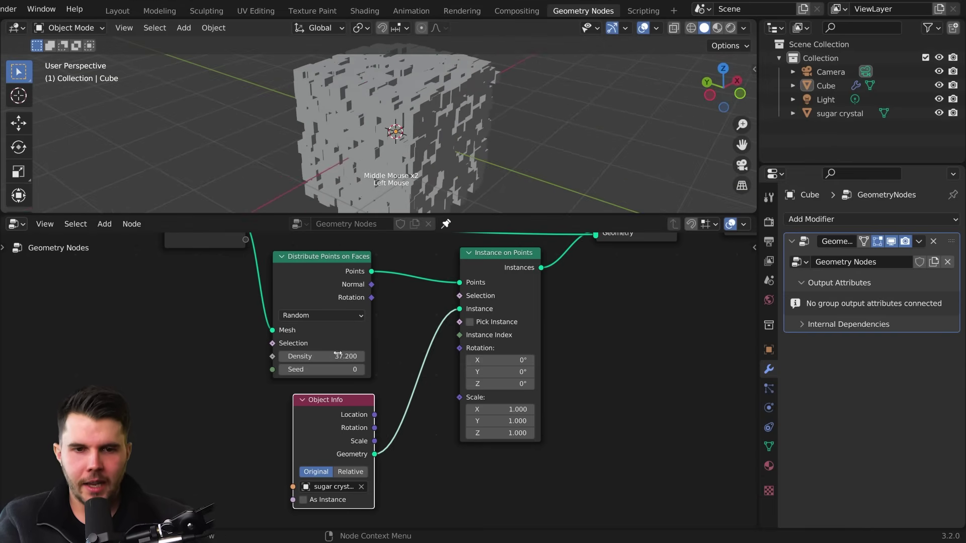
middle_click(455, 95)
middle_click(431, 113)
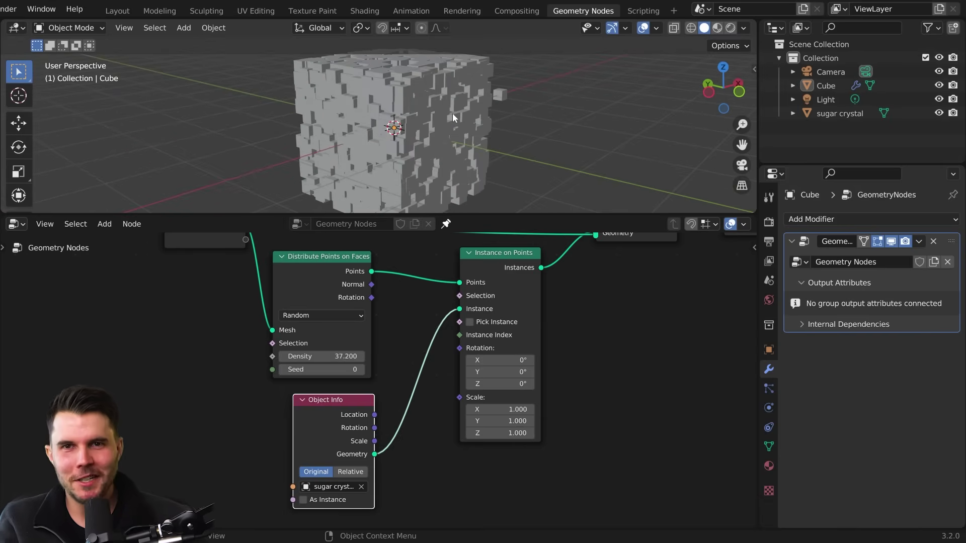
scroll("up", 3)
middle_click(437, 119)
middle_click(386, 113)
scroll("down", 3)
middle_click(426, 144)
scroll("up", 3)
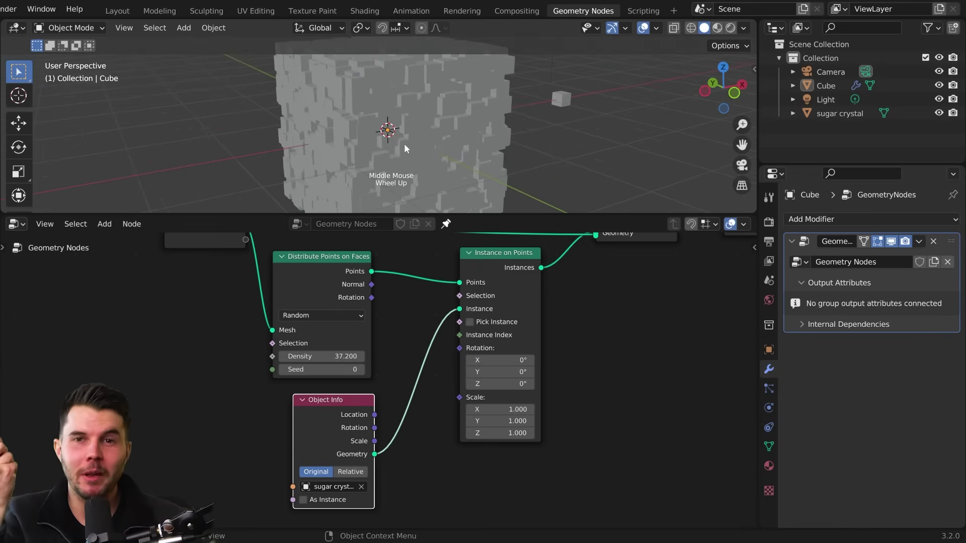
middle_click(365, 96)
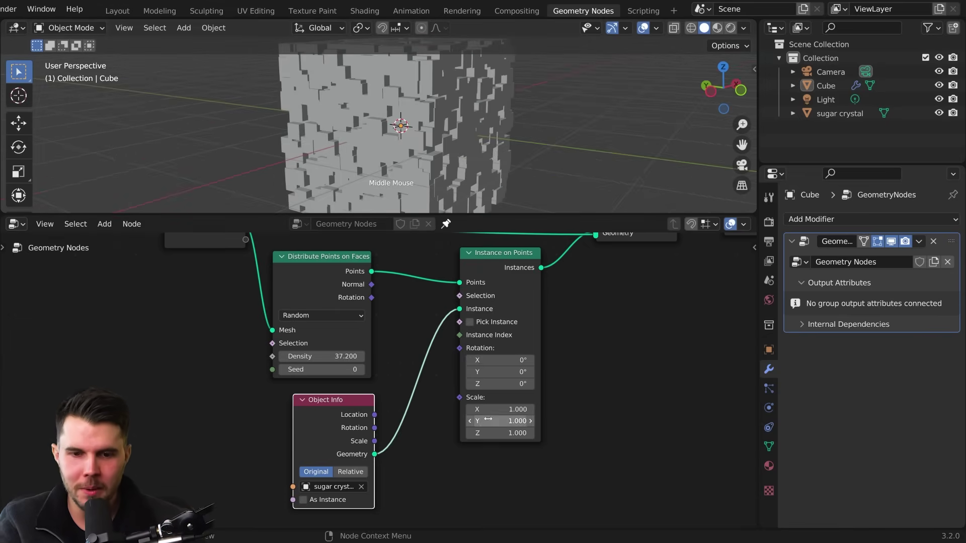
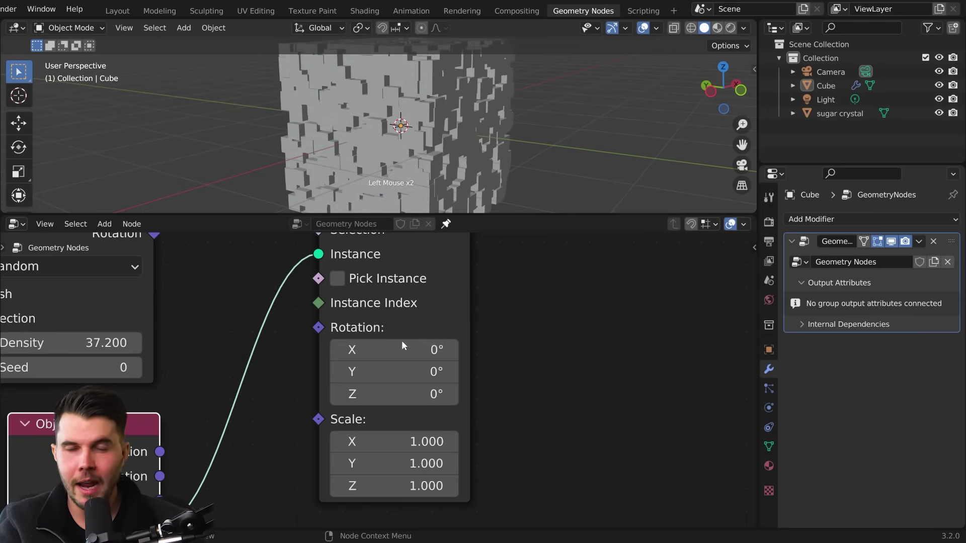
scroll("down", 3)
left_click(632, 428)
Add a Random Value node (Float, 0 to 1) from the node search
key("g")
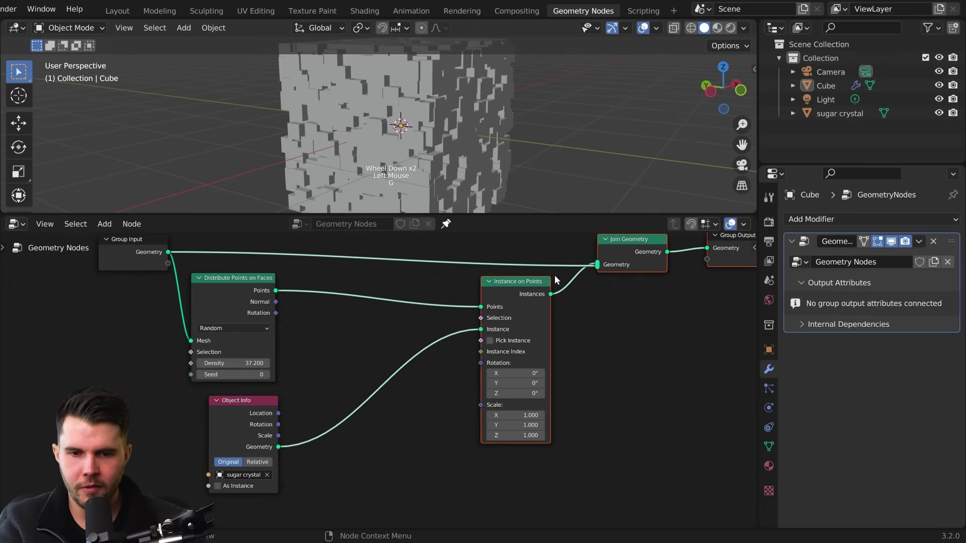
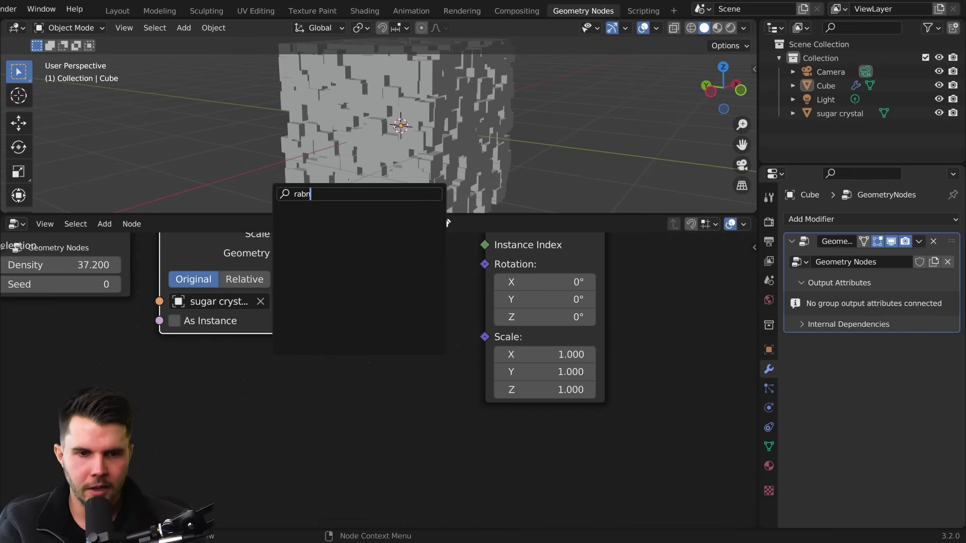
key("BackSpace")
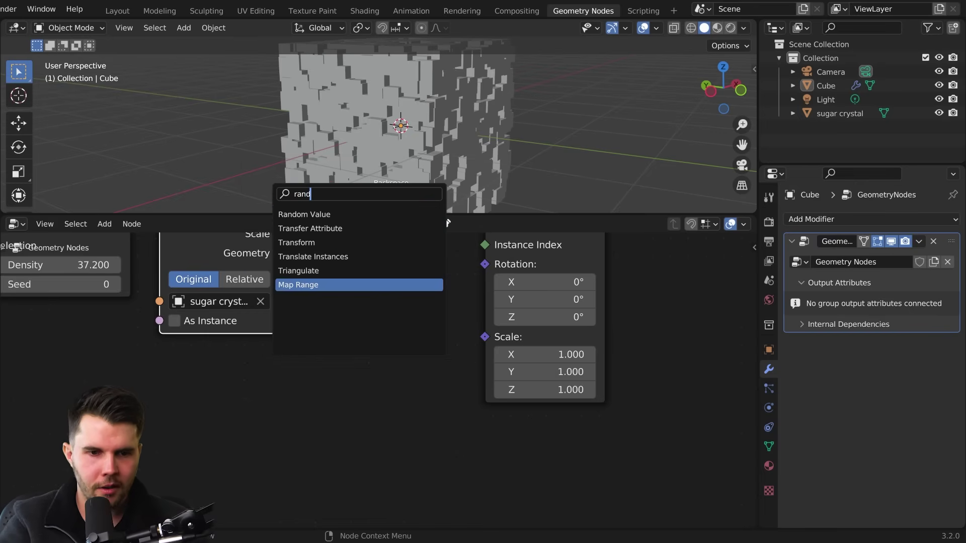
key("Up")
key("Up")
key("Up")
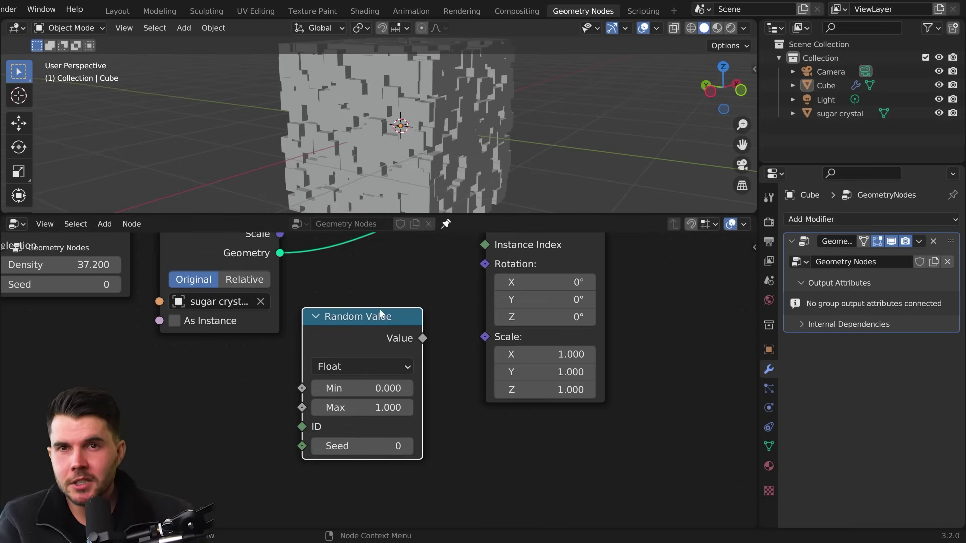
Place the Random Value node beside Instance on Points, ready to link its output
scroll("up", 3)
middle_click(408, 459)
scroll("down", 3)
left_click(305, 342)
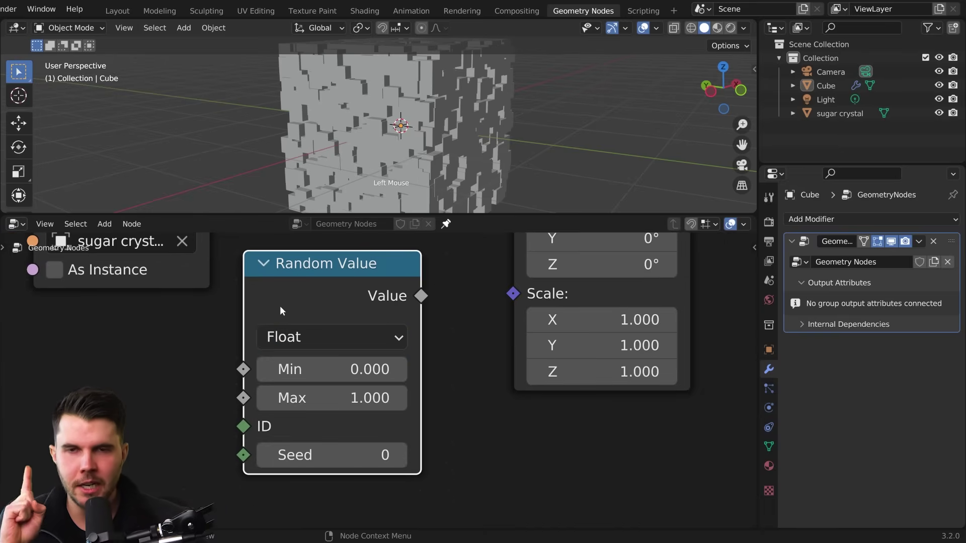
middle_click(430, 328)
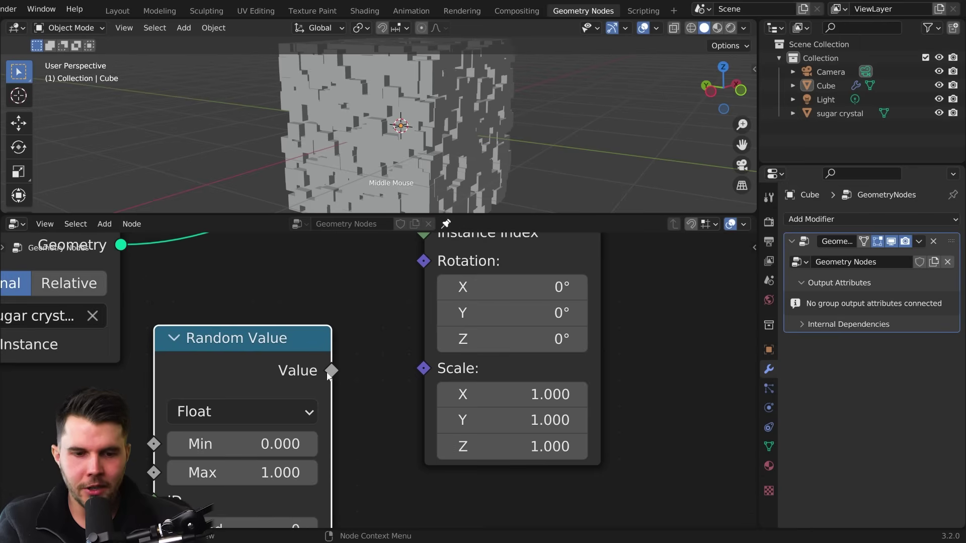
left_click(334, 376)
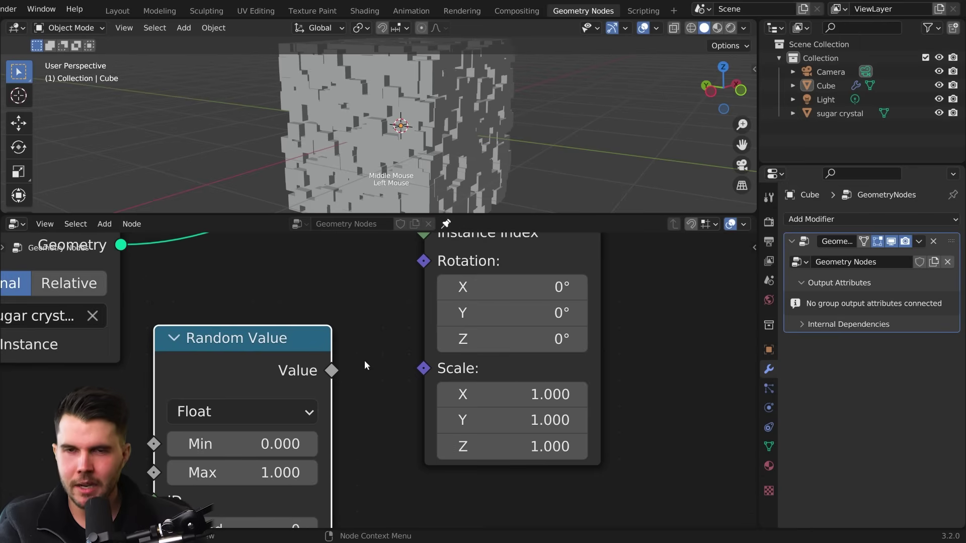
middle_click(379, 355)
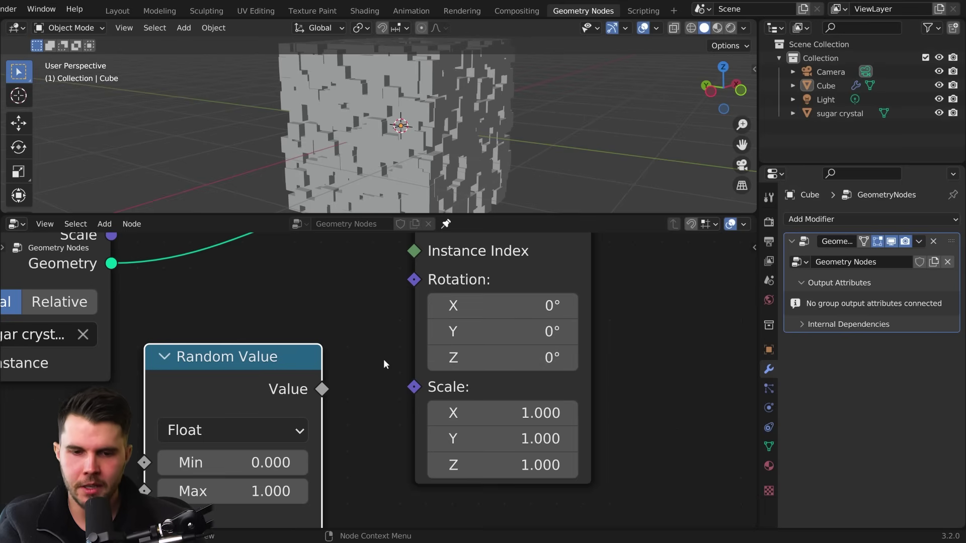
middle_click(386, 360)
Start linking the Random Value output and orbit around the instanced cube to inspect it
left_click(343, 375)
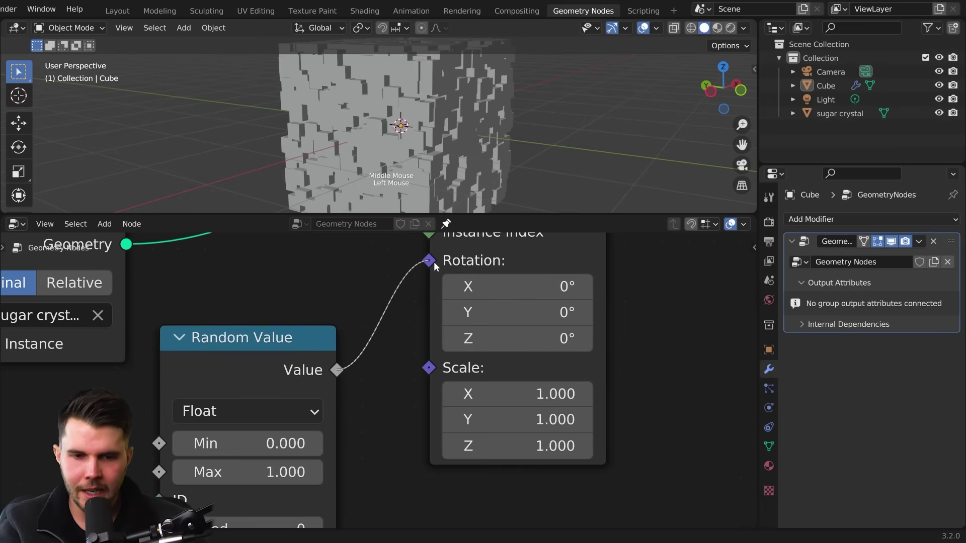
scroll("down", 3)
middle_click(446, 114)
scroll("up", 3)
middle_click(382, 115)
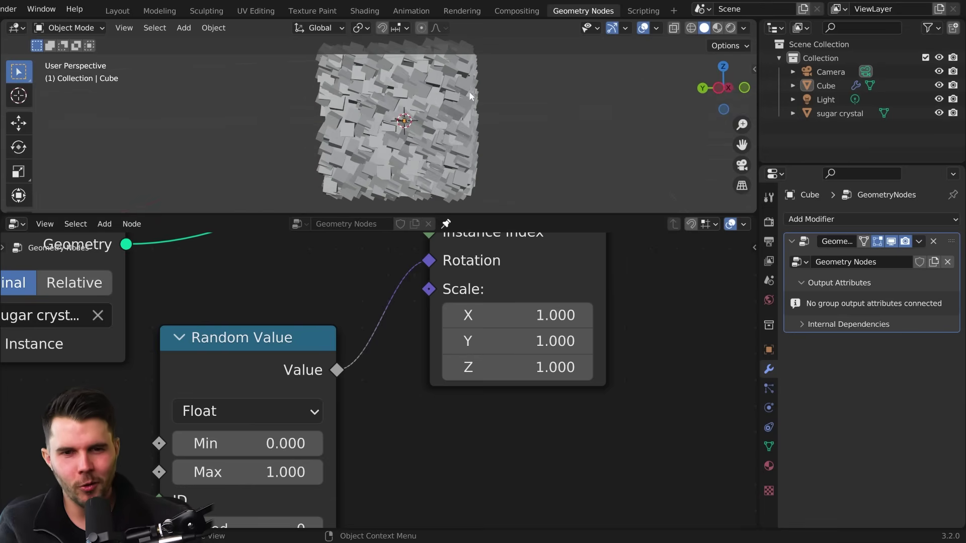
middle_click(461, 102)
middle_click(461, 128)
middle_click(353, 135)
middle_click(332, 433)
scroll("up", 3)
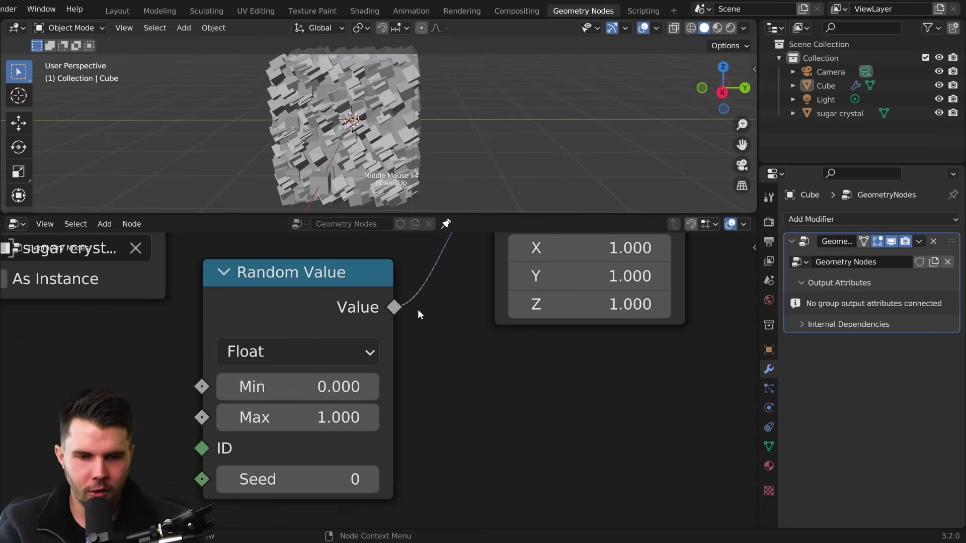
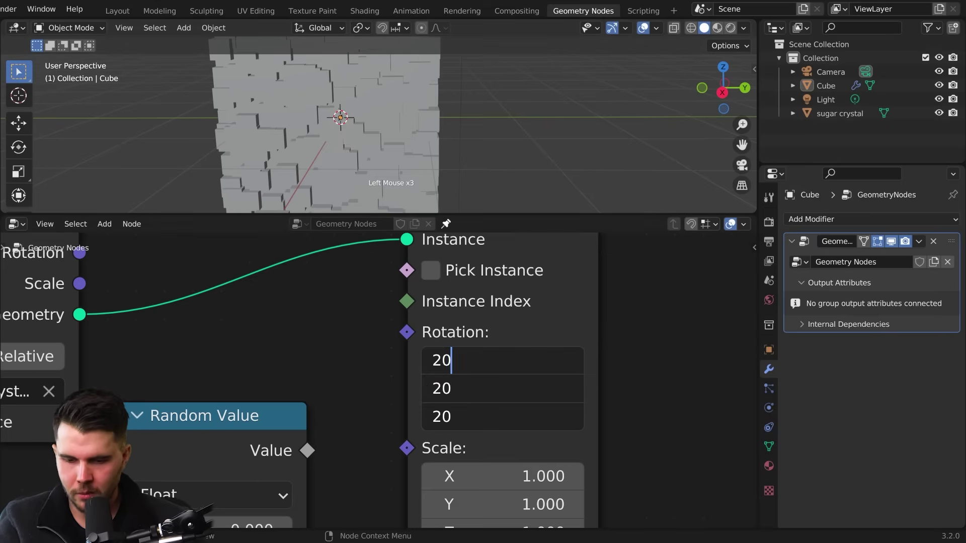
Undo the 20° test rotation so Instance on Points rotation returns to 0° on every axis
middle_click(504, 103)
scroll("down", 3)
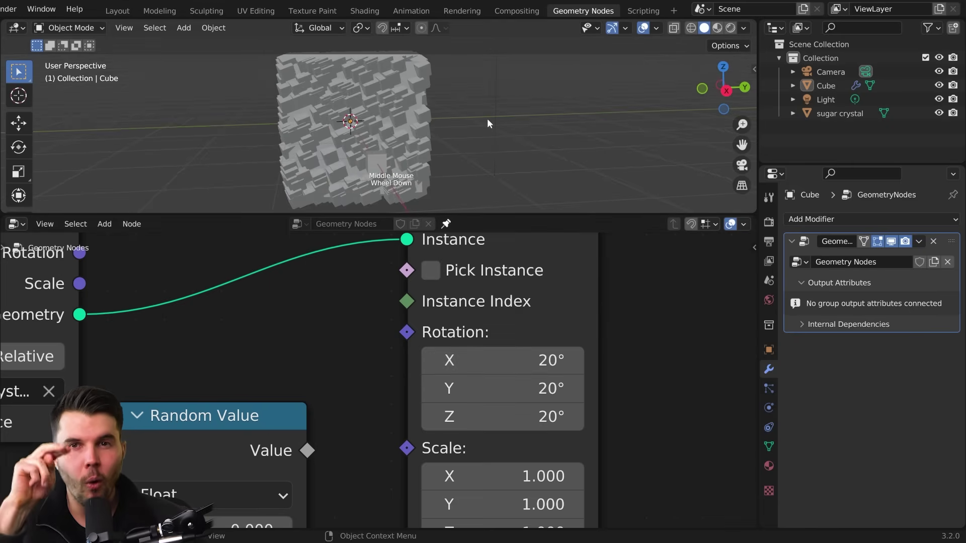
key("ctrl+z")
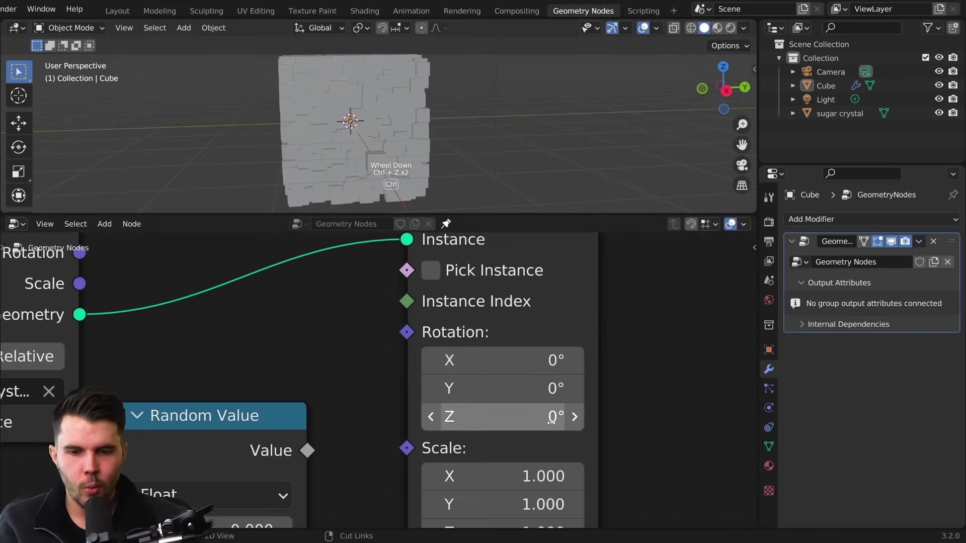
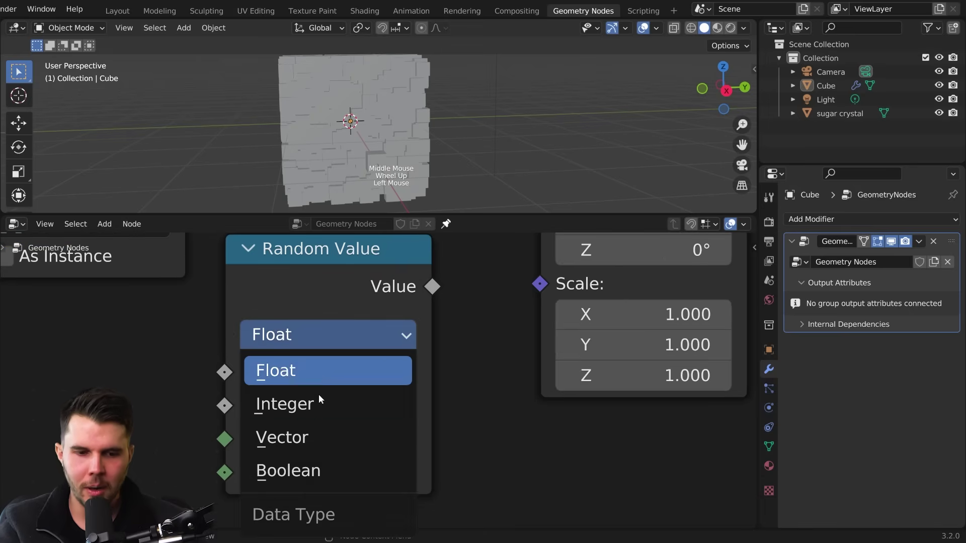
Switch the Random Value node to Vector (0 to 1 per axis) driving Instance on Points Rotation
scroll("down", 3)
middle_click(443, 360)
left_click(370, 379)
middle_click(399, 405)
scroll("up", 3)
middle_click(392, 375)
scroll("up", 3)
scroll("up", 3)
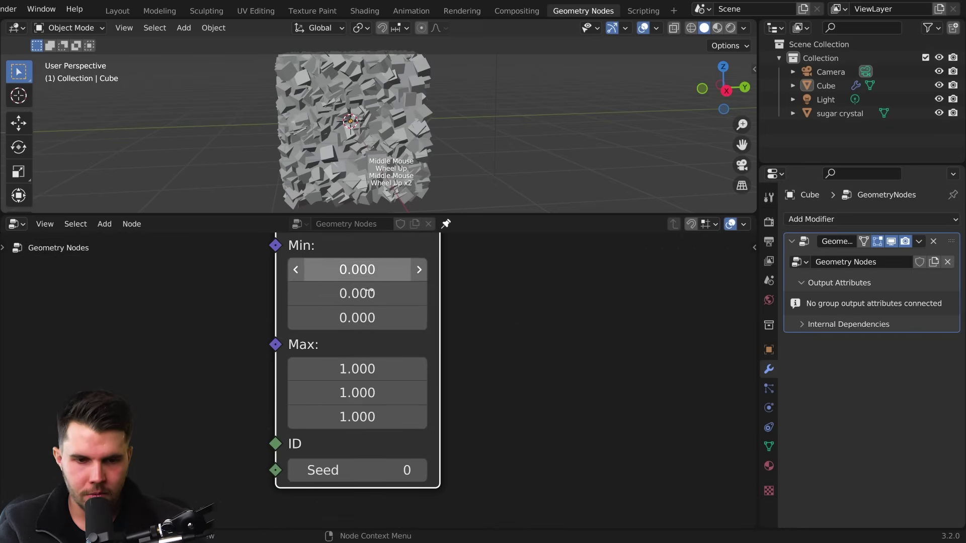
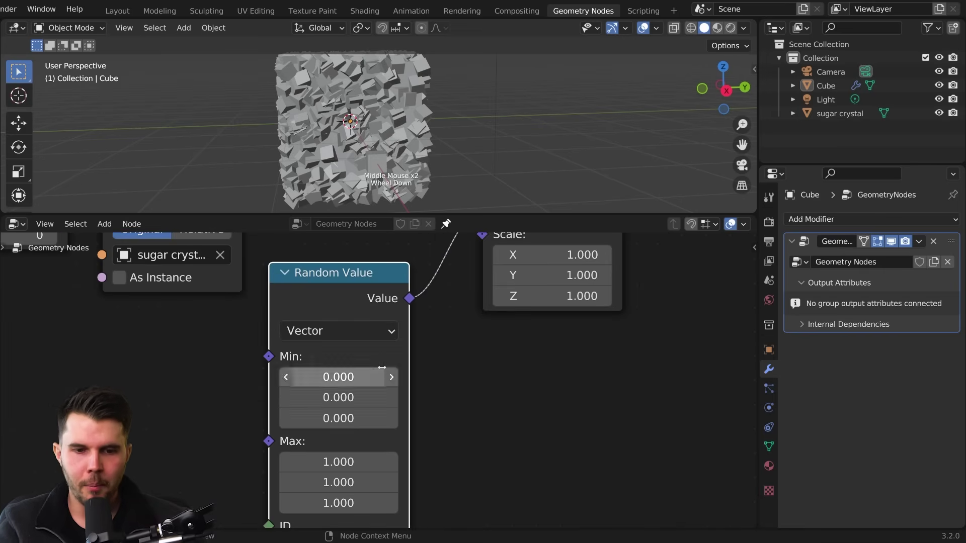
Orbit the viewport to check the randomly rotated crystals
middle_click(369, 173)
middle_click(436, 136)
scroll("up", 3)
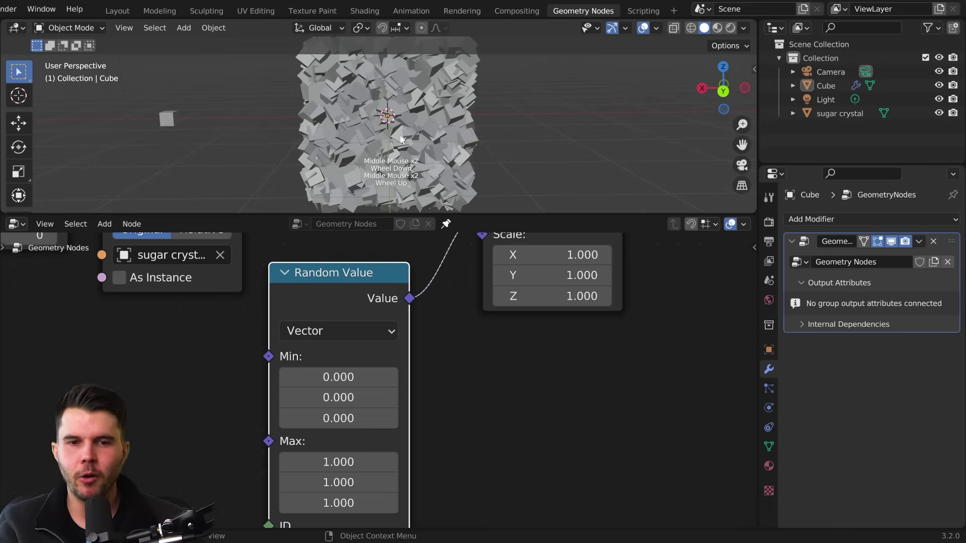
middle_click(402, 130)
scroll("down", 3)
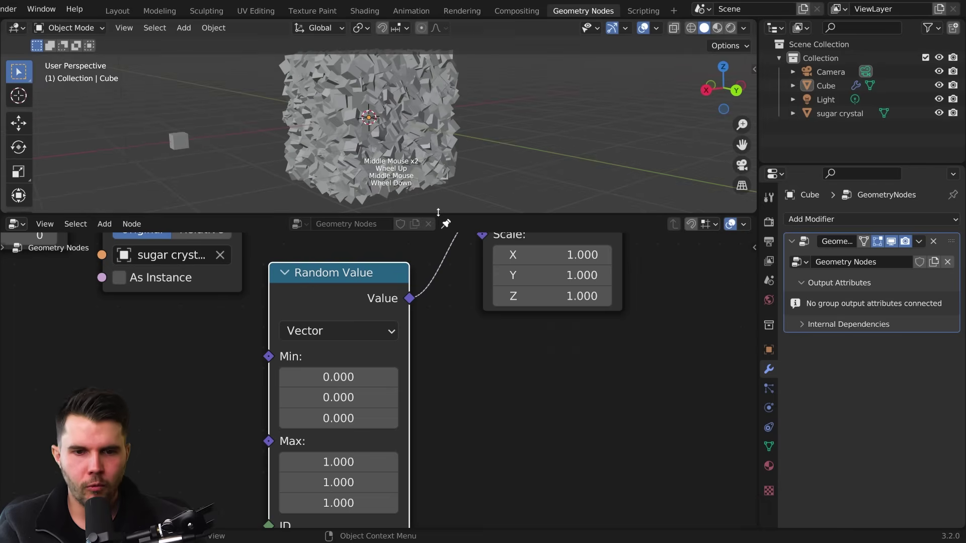
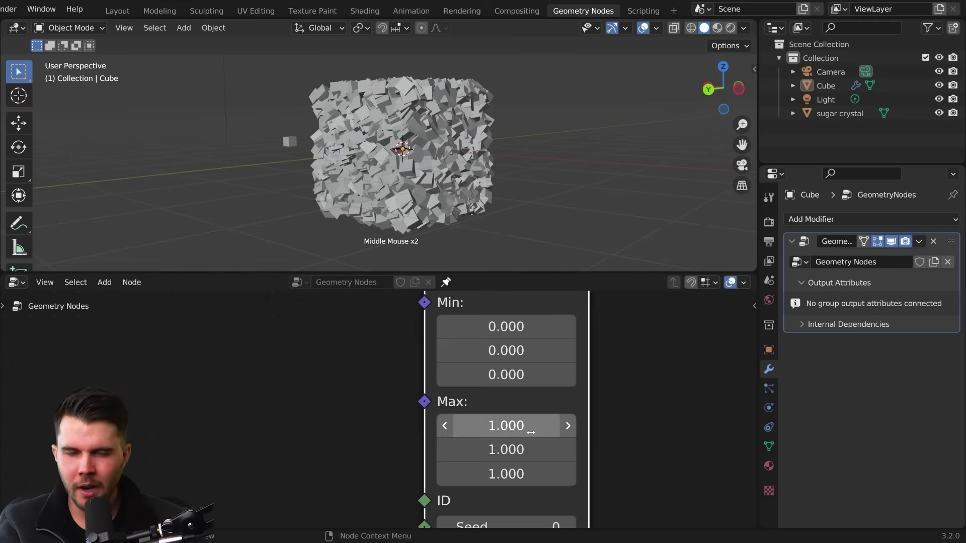
Orbit the cube, then frame the Random Value node's Min/Max fields to set Max to tau (6.283)
middle_click(448, 200)
middle_click(465, 186)
scroll("down", 3)
middle_click(564, 376)
middle_click(402, 353)
middle_click(432, 423)
scroll("up", 3)
scroll("up", 3)
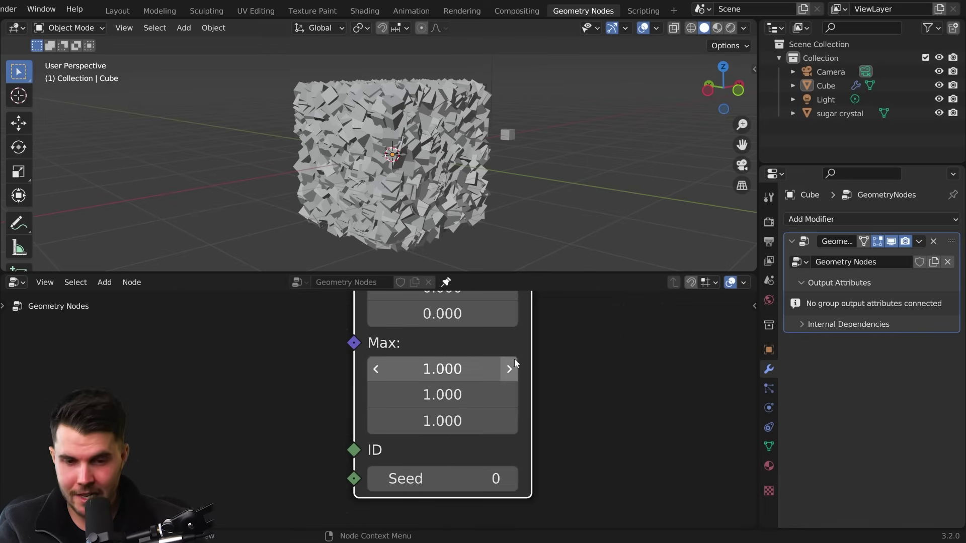
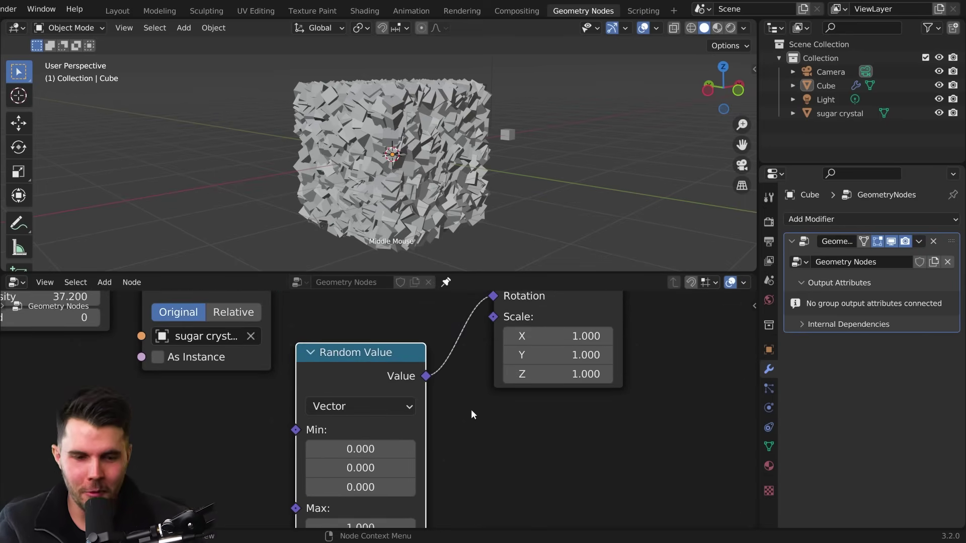
middle_click(445, 417)
middle_click(553, 391)
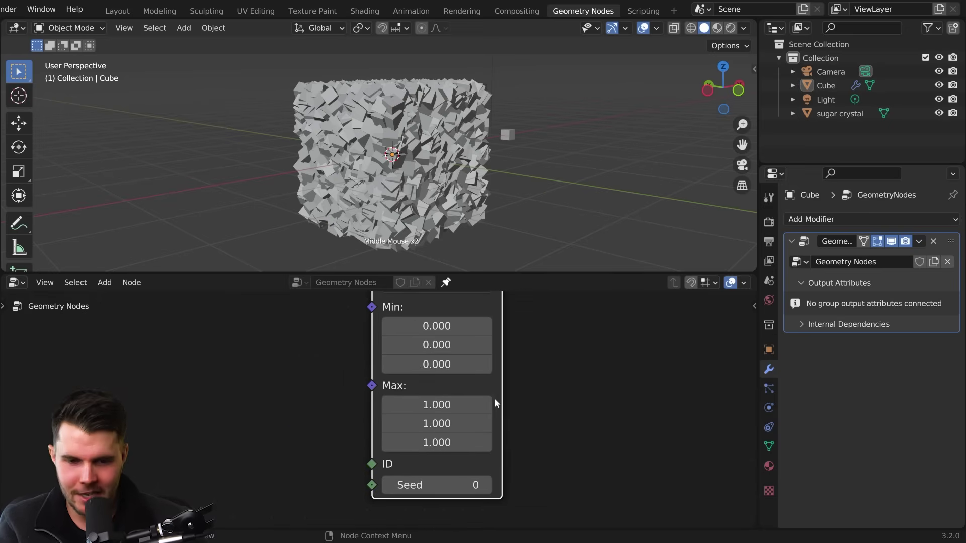
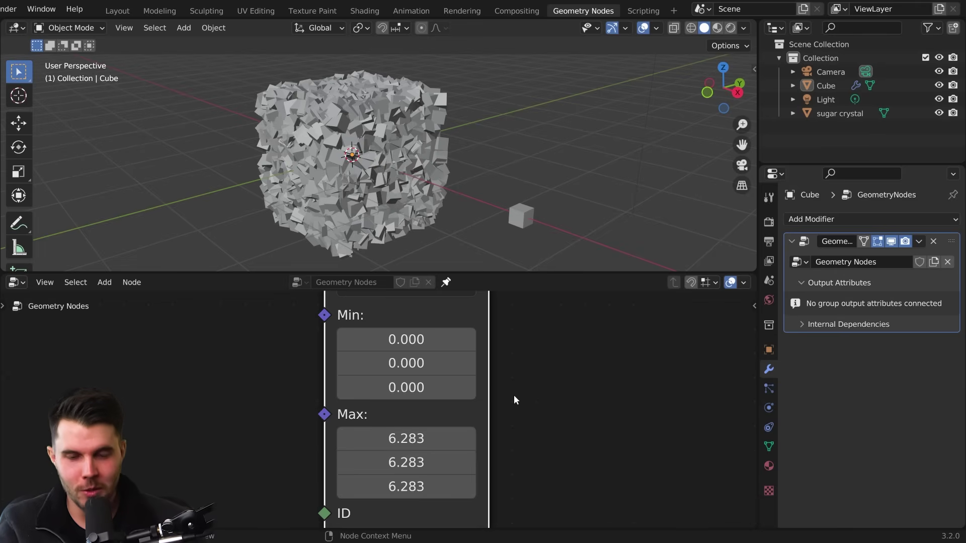
scroll("down", 3)
middle_click(547, 352)
scroll("down", 3)
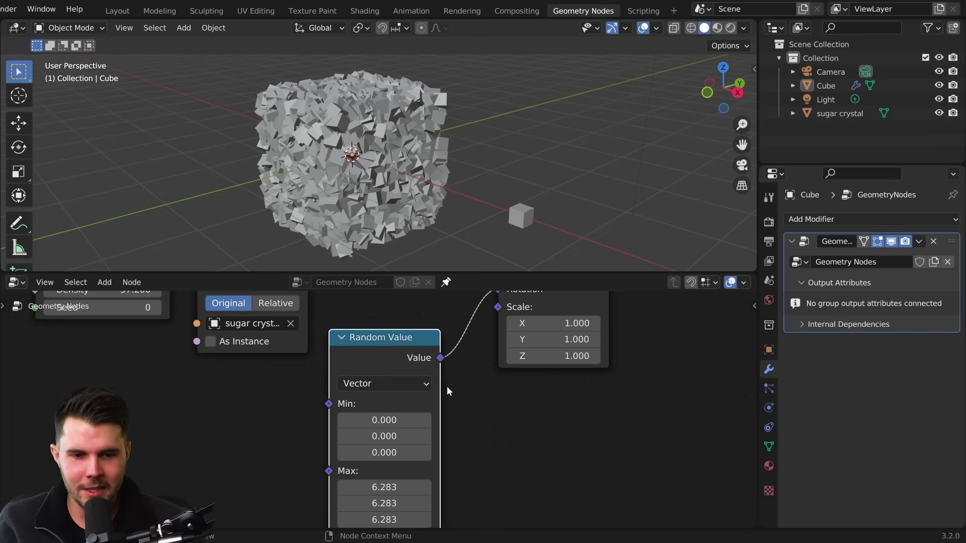
scroll("down", 3)
middle_click(450, 429)
scroll("up", 3)
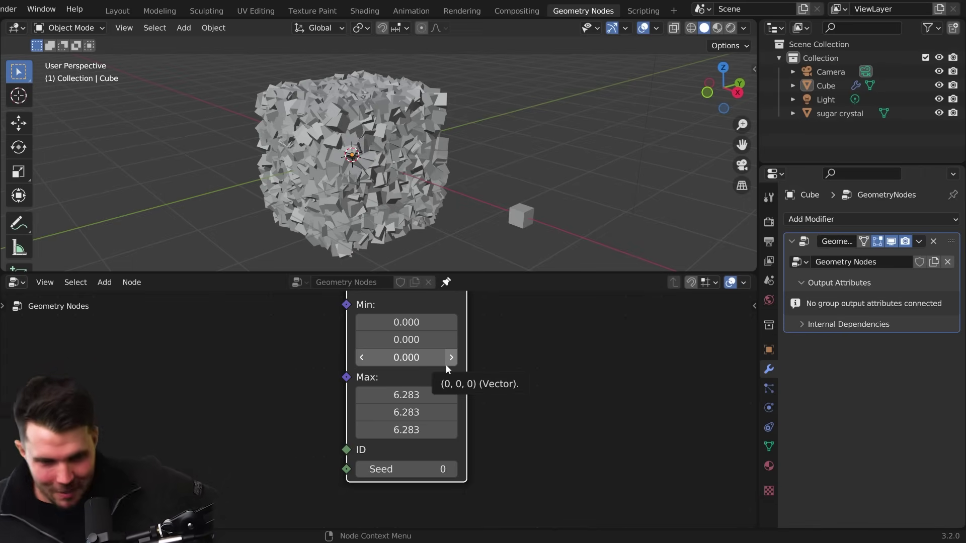
middle_click(485, 387)
scroll("down", 3)
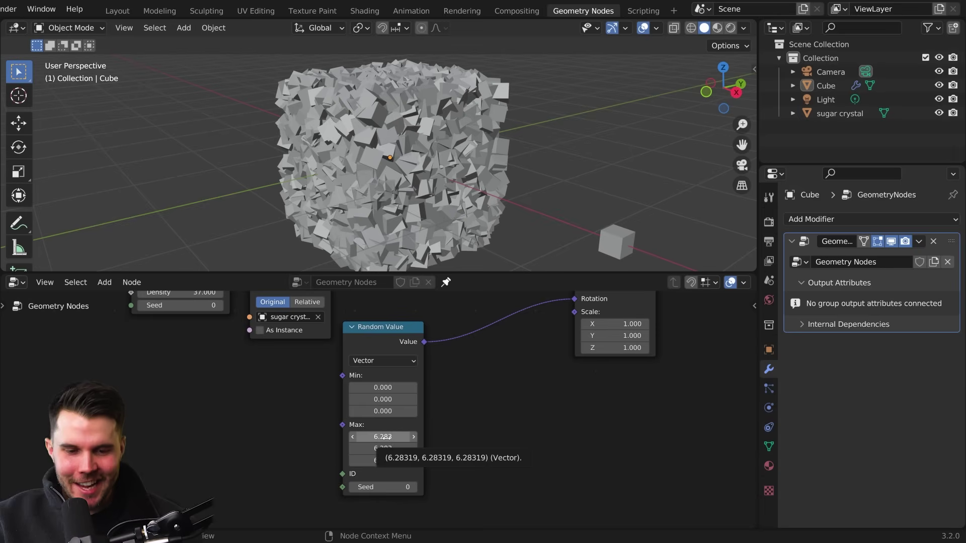
scroll("up", 3)
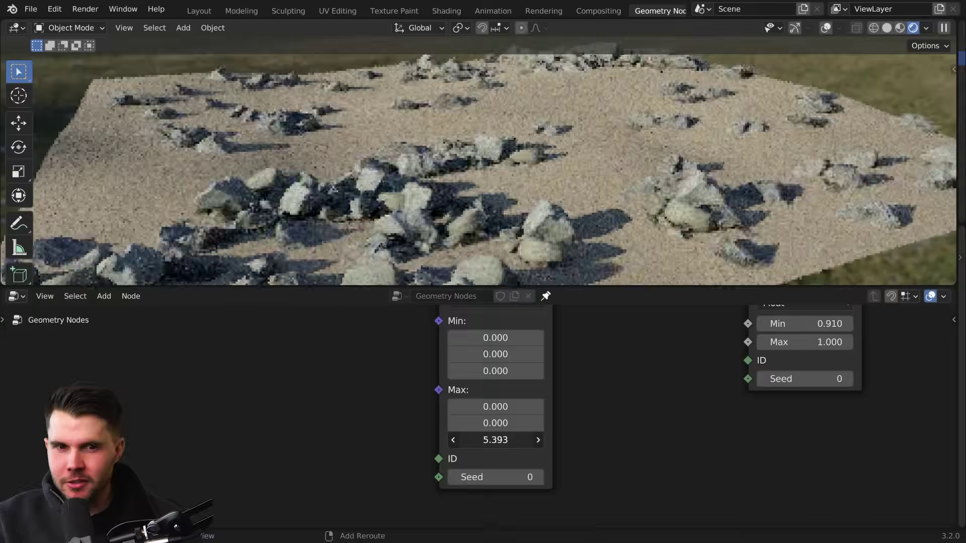
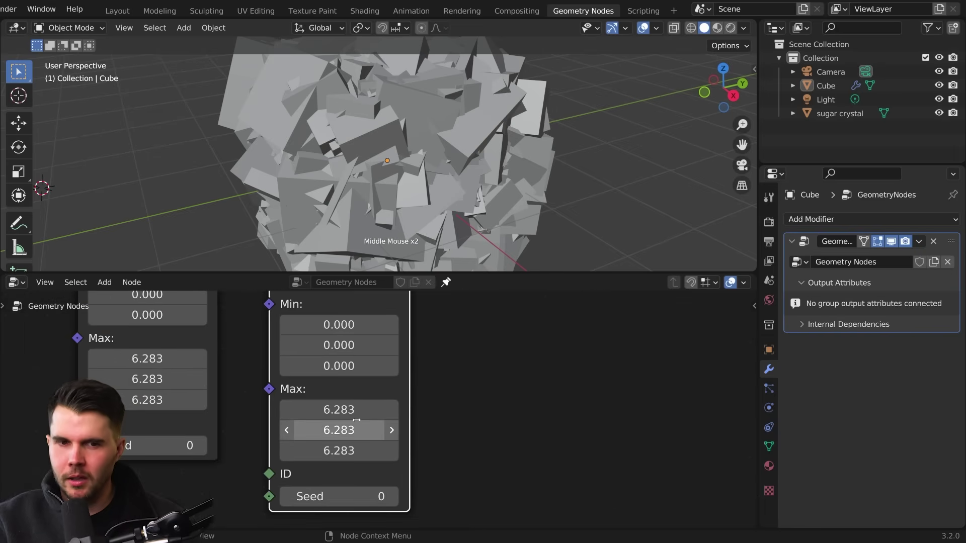
Zoom in on the cube to inspect crystals scaled by the float Random Value (0–1) on Scale
middle_click(427, 224)
scroll("down", 3)
middle_click(483, 179)
scroll("up", 3)
middle_click(390, 177)
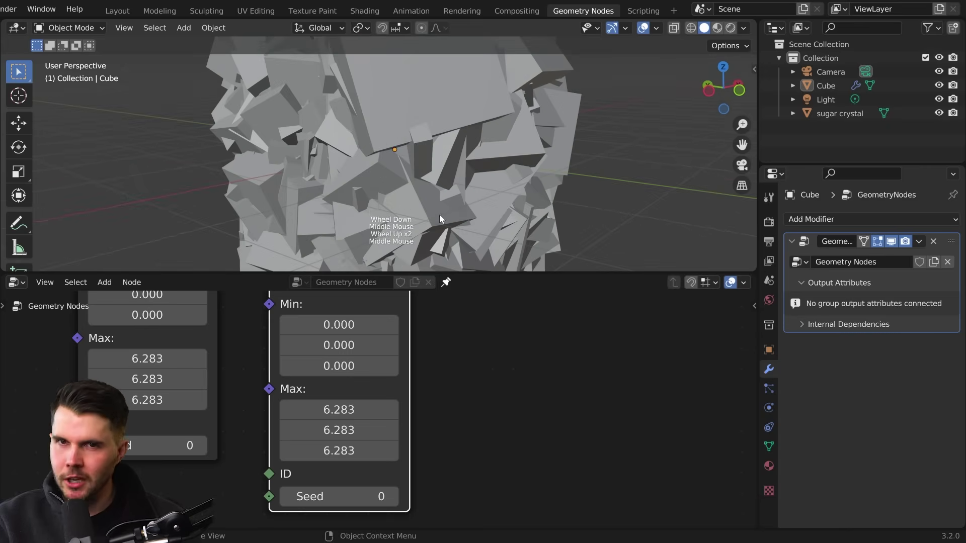
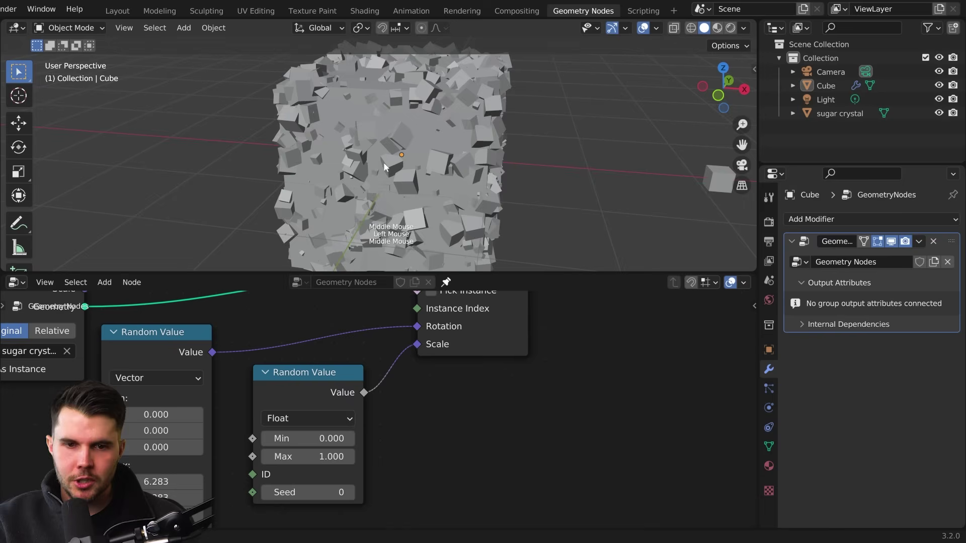
scroll("up", 3)
middle_click(460, 176)
scroll("down", 3)
middle_click(452, 172)
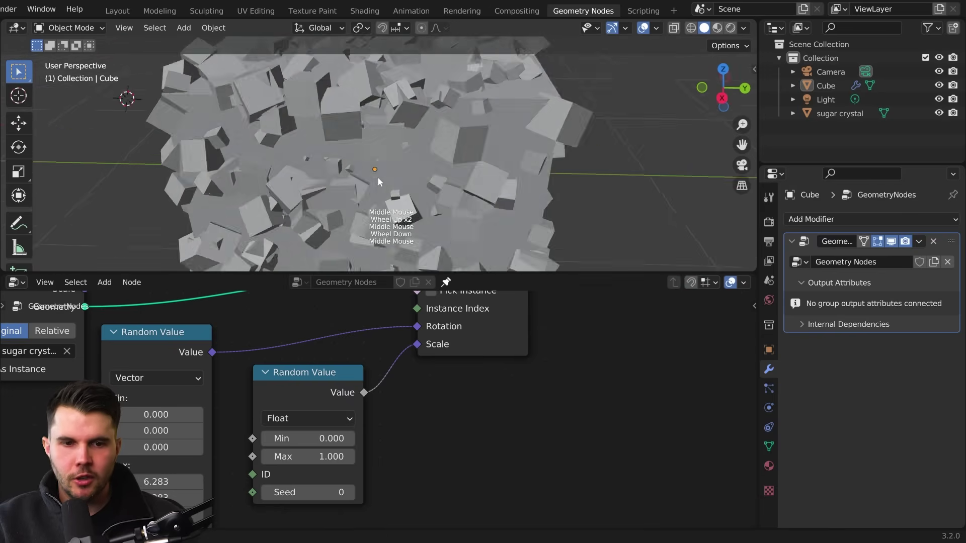
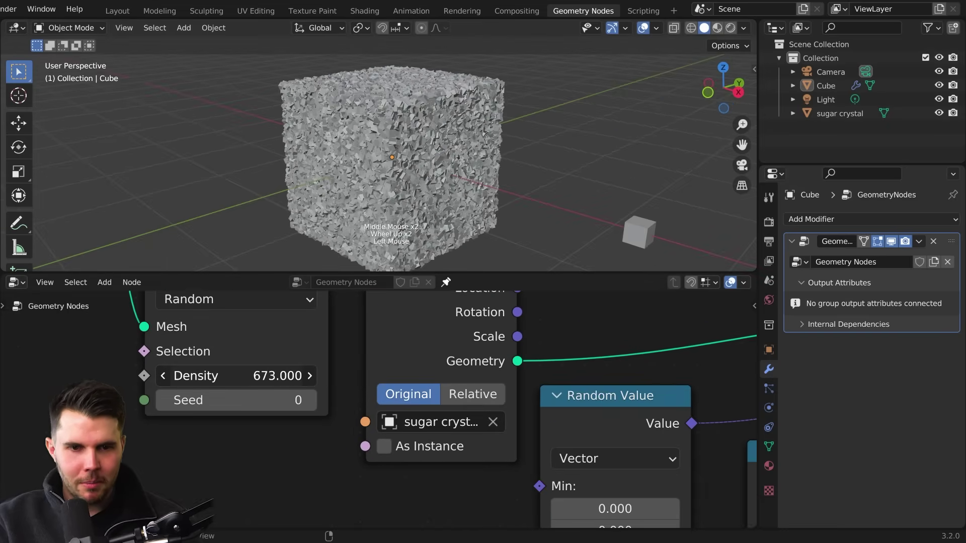
Orbit around the finished cube with density 185.9 to review the sparser crystal coating
middle_click(556, 116)
scroll("up", 3)
middle_click(349, 141)
scroll("down", 3)
middle_click(382, 142)
middle_click(591, 142)
scroll("down", 3)
Check scale Min 0.11 and Max 0.39, then zoom out to show the whole node tree
middle_click(582, 428)
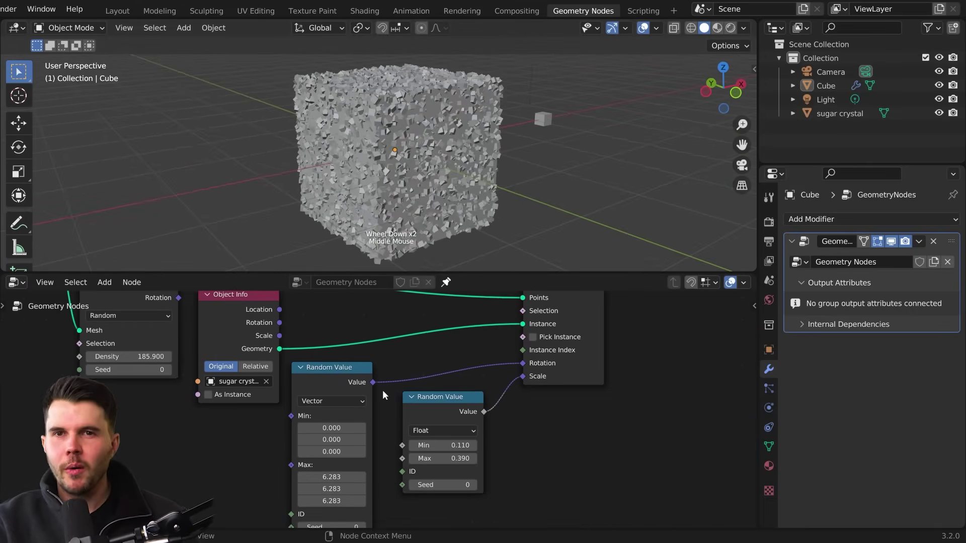
scroll("down", 3)
middle_click(371, 398)
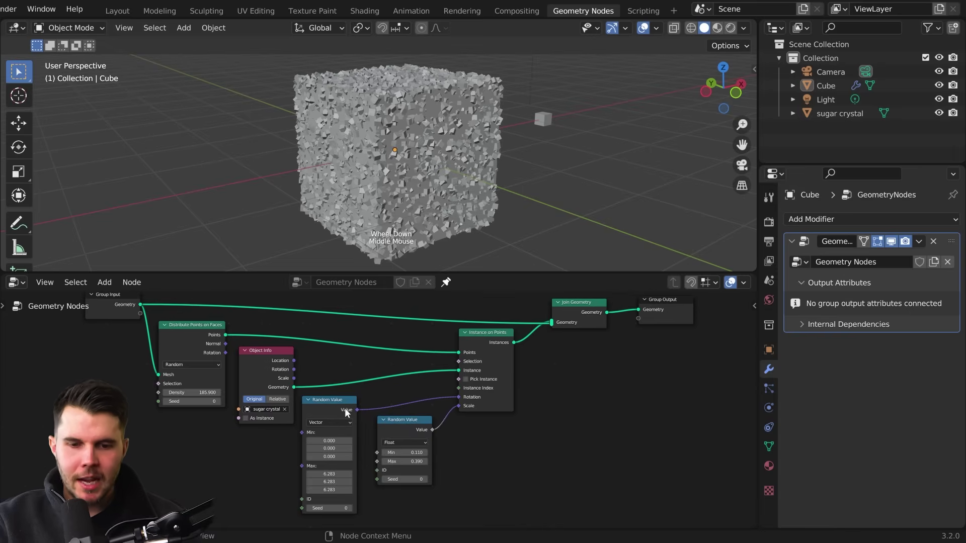
scroll("up", 3)
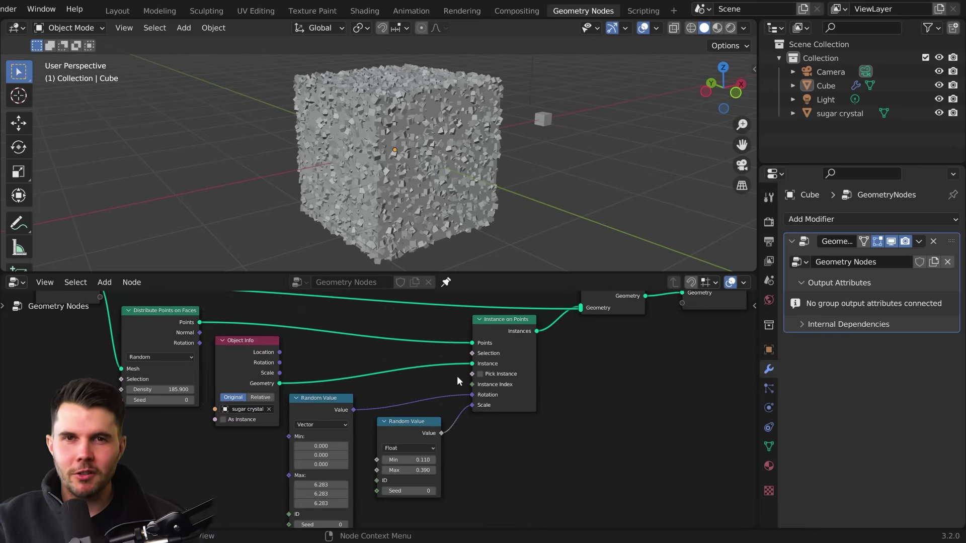